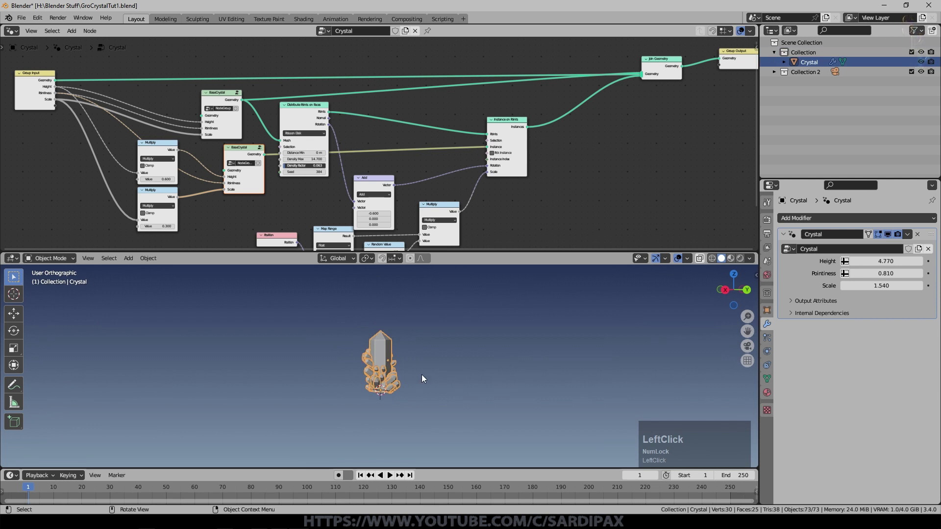
Move the Crystal aside and add a new Bezier curve at the scene origin.
key("g")
left_click(19, 384)
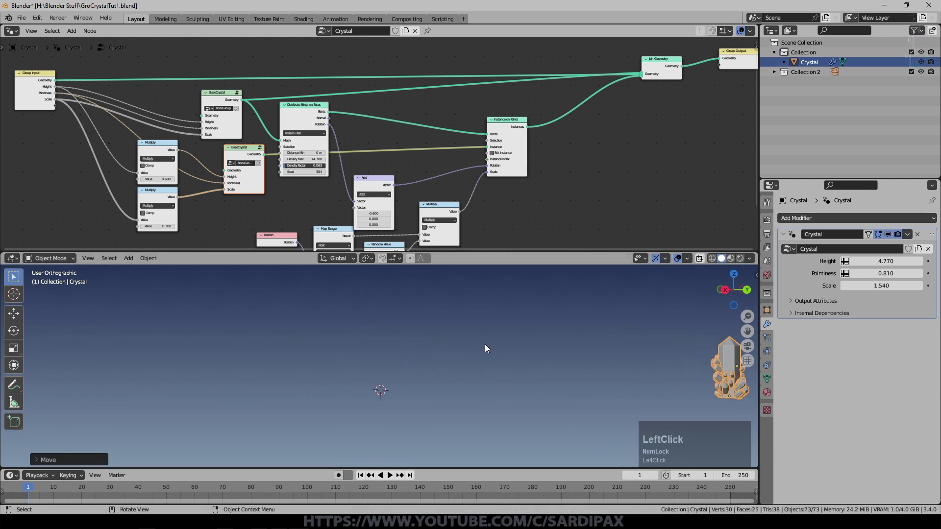
key("shift+a")
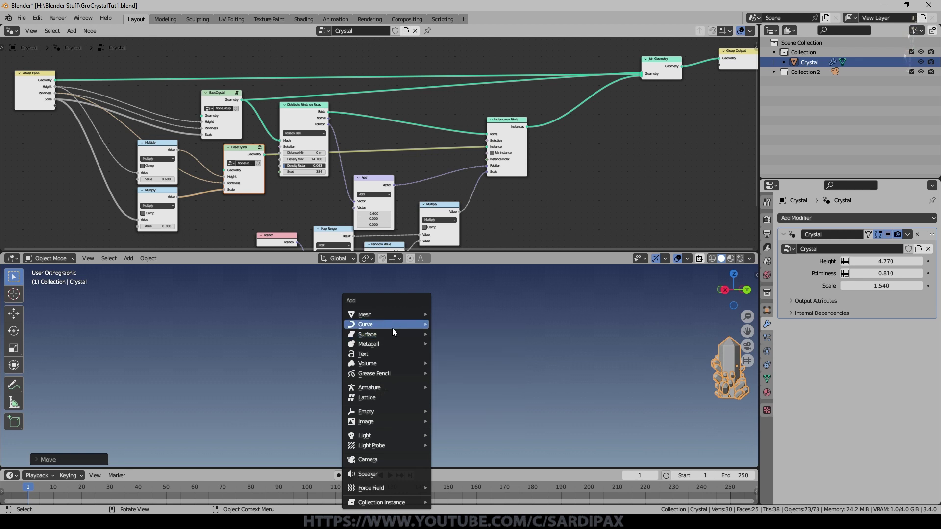
left_click(464, 30)
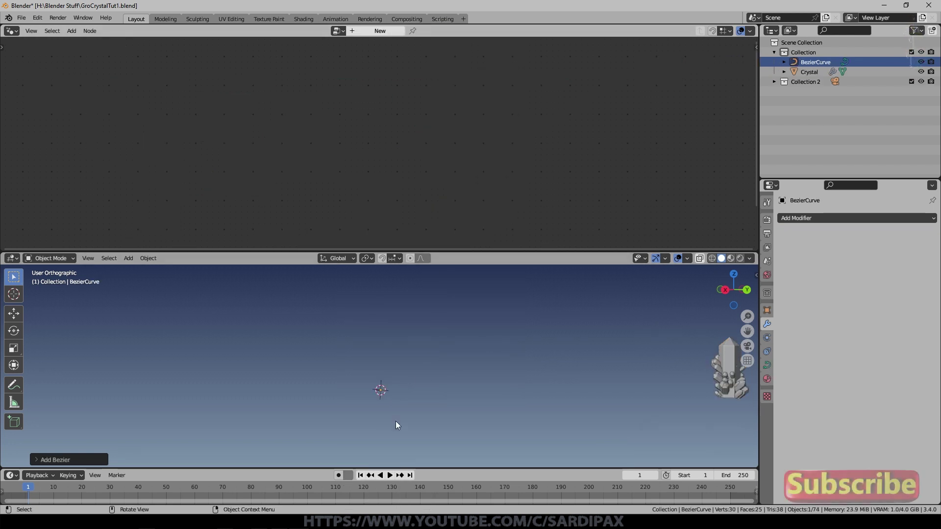
Extend the curve's control points in Edit Mode into a long looping, twisting path.
key("s")
double_click(631, 429)
key("Tab")
left_click(321, 395)
scroll("up", 3)
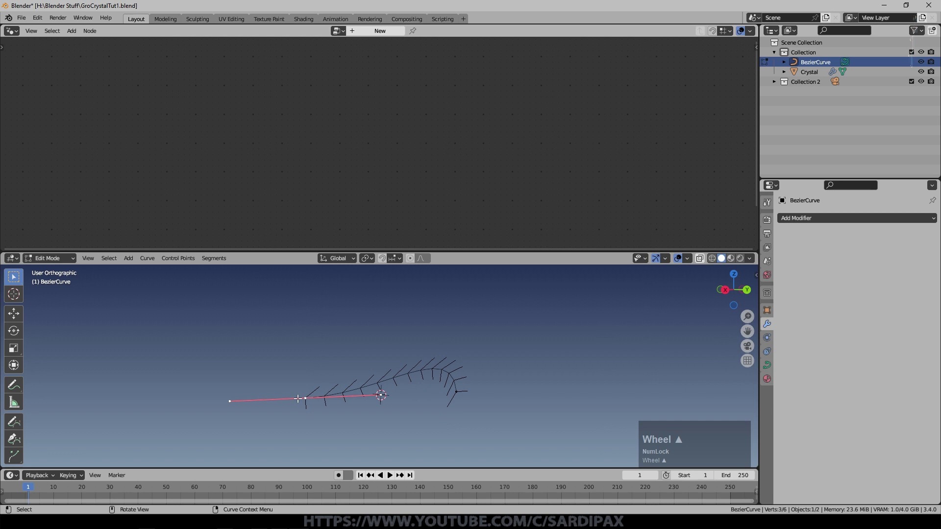
scroll("down", 3)
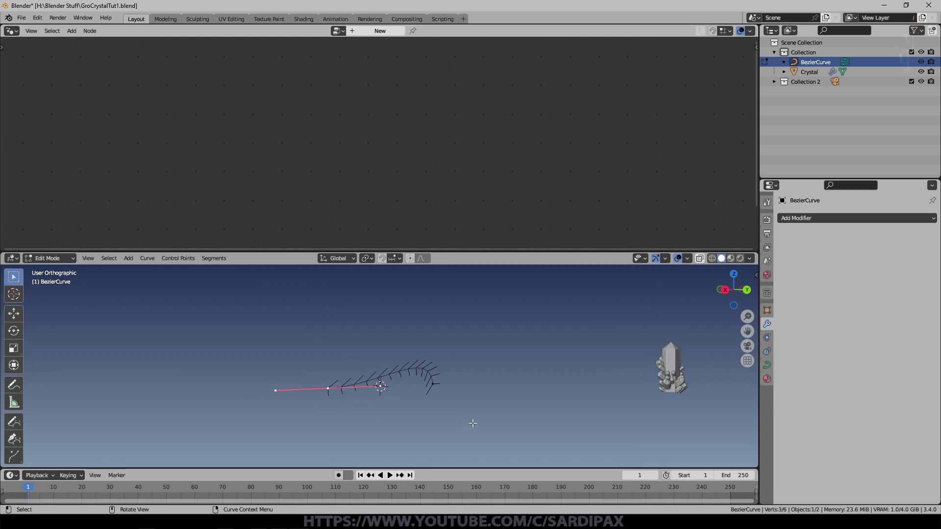
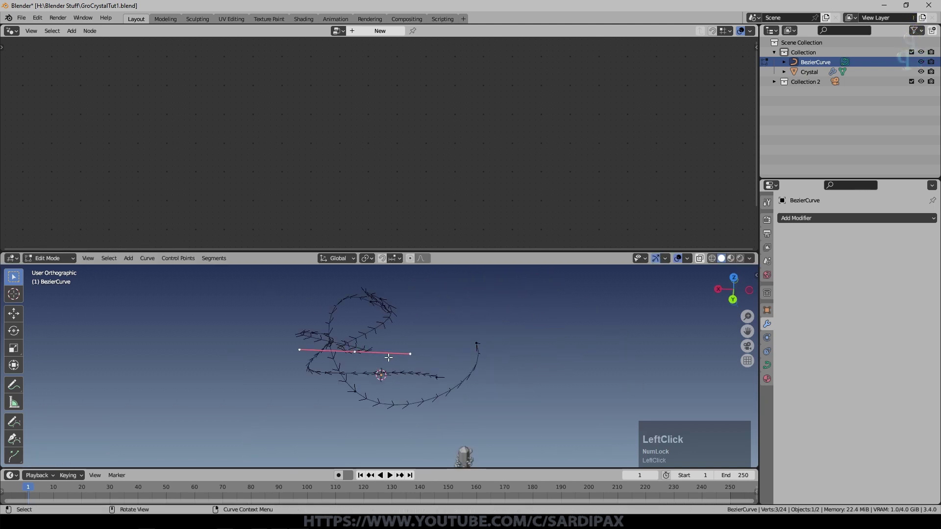
key("r")
scroll("up", 3)
key("Tab")
Inspect the finished curve from several angles and save the file.
middle_click(544, 339)
middle_click(450, 357)
key("ctrl+s")
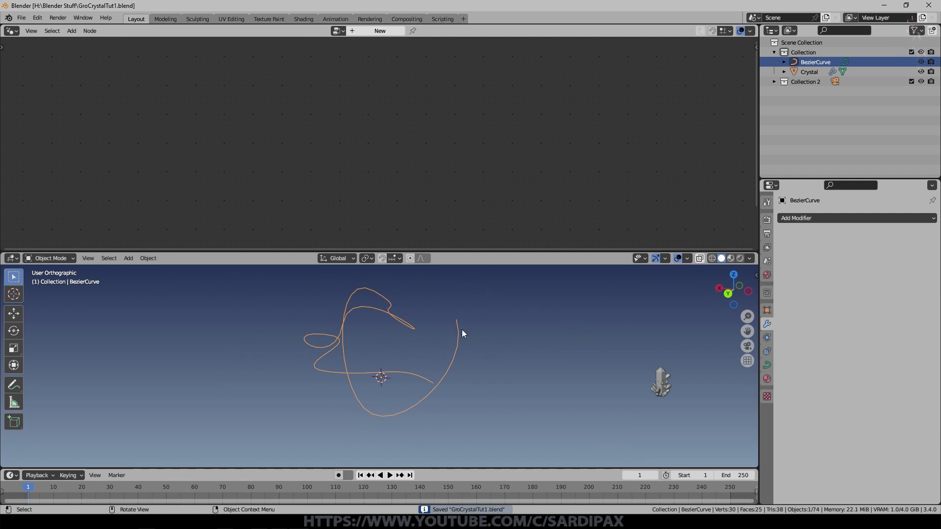
middle_click(466, 360)
scroll("up", 3)
middle_click(485, 327)
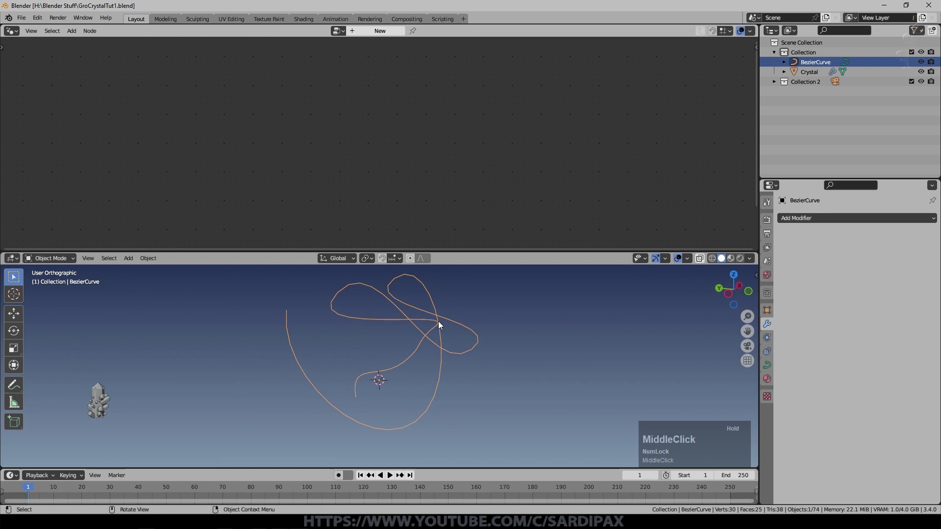
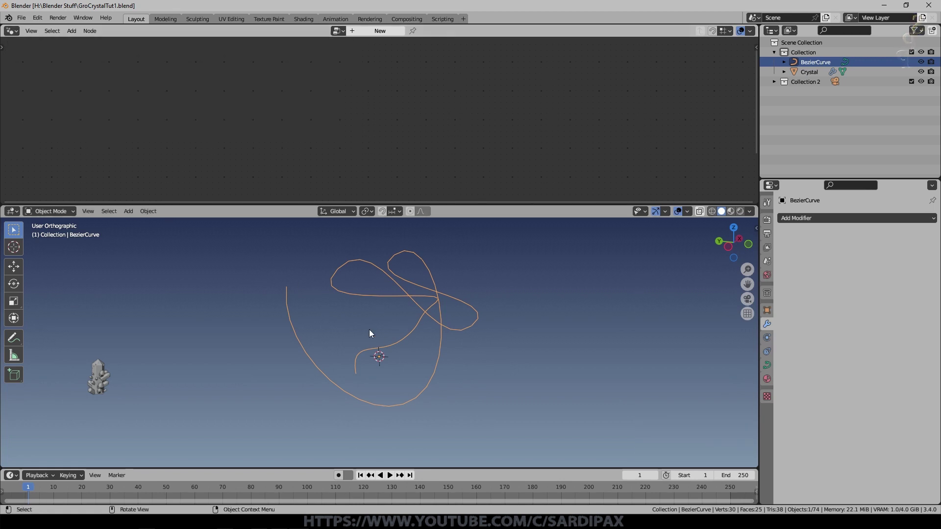
Create a new geometry node group on the curve and name it 'Curve'.
left_click(383, 36)
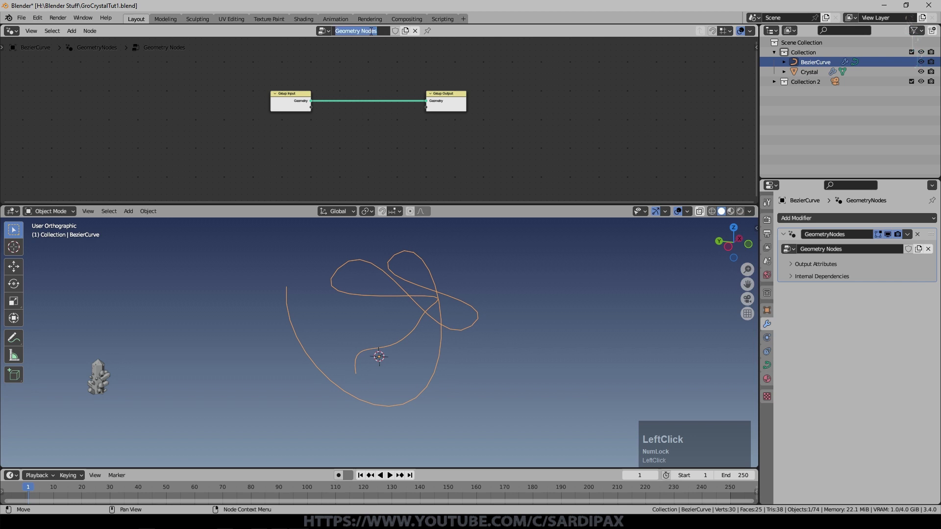
key("shift+c")
key("u")
type("urve")
key("Return")
Rename the Geometry Nodes modifier to 'Curve' and briefly check the curve's points in Edit Mode.
left_click(373, 35)
key("shift+c")
key("u")
type("urv")
key("Return")
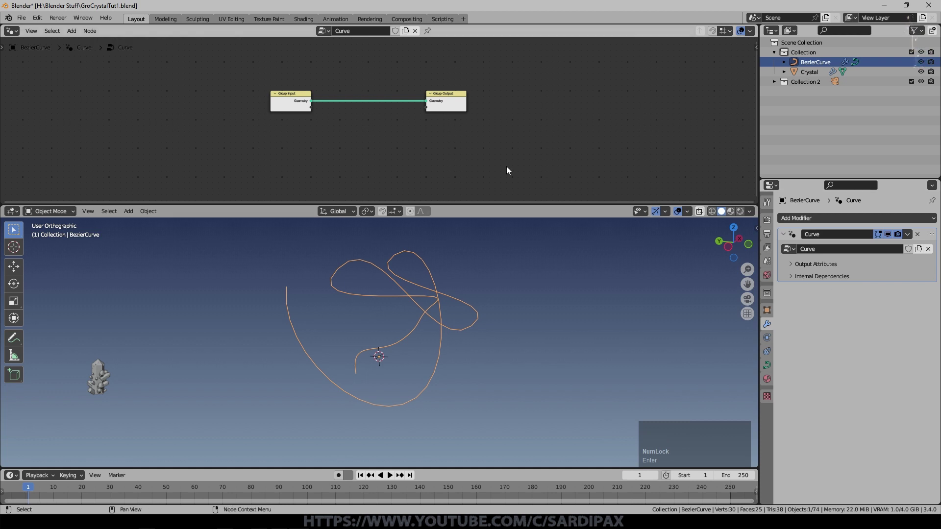
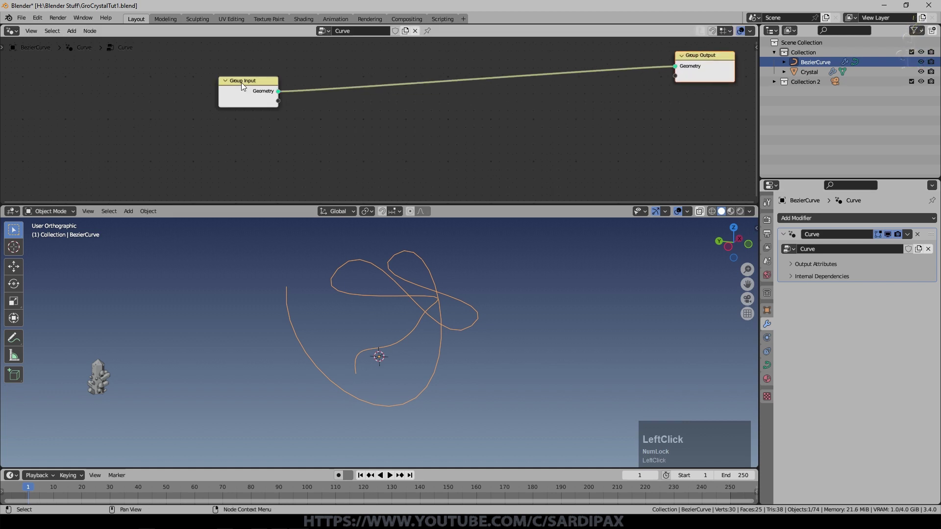
key("Tab")
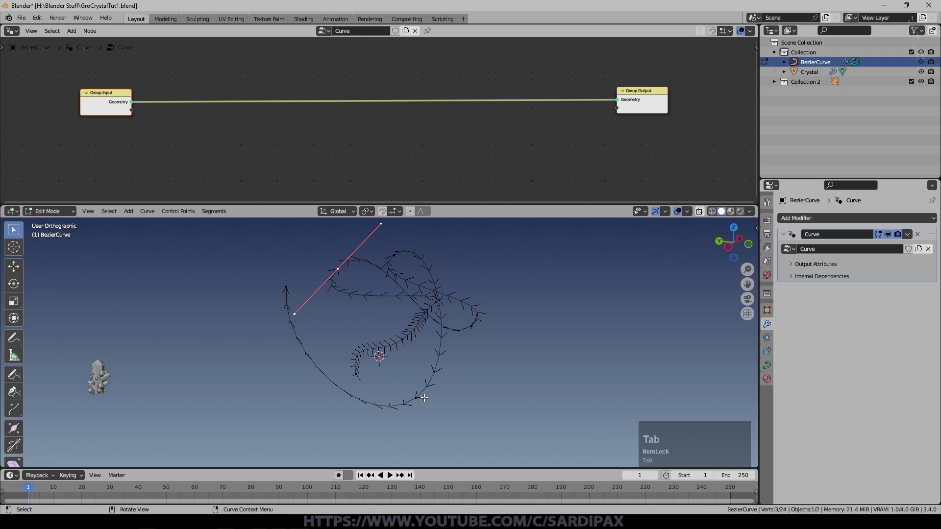
key("a")
key("Tab")
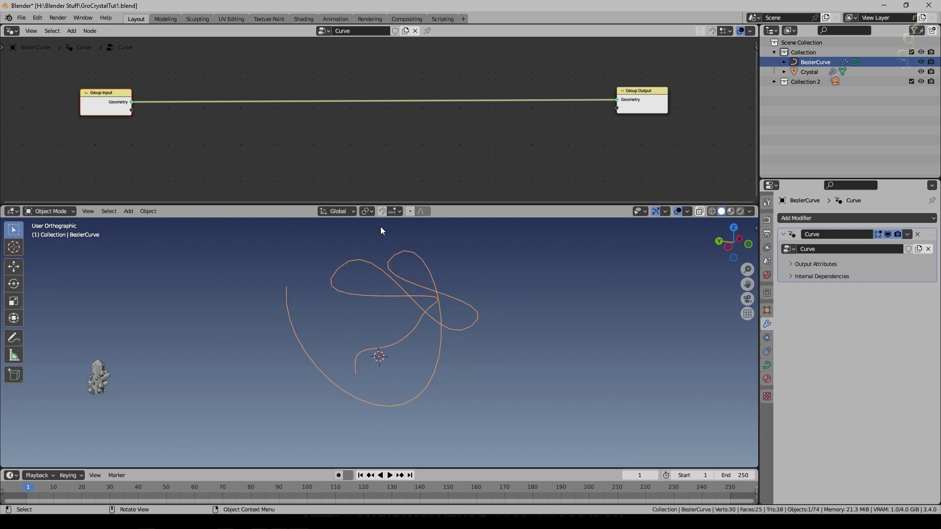
Insert a Trim Curve node onto the link between Group Input and Group Output.
left_click(86, 49)
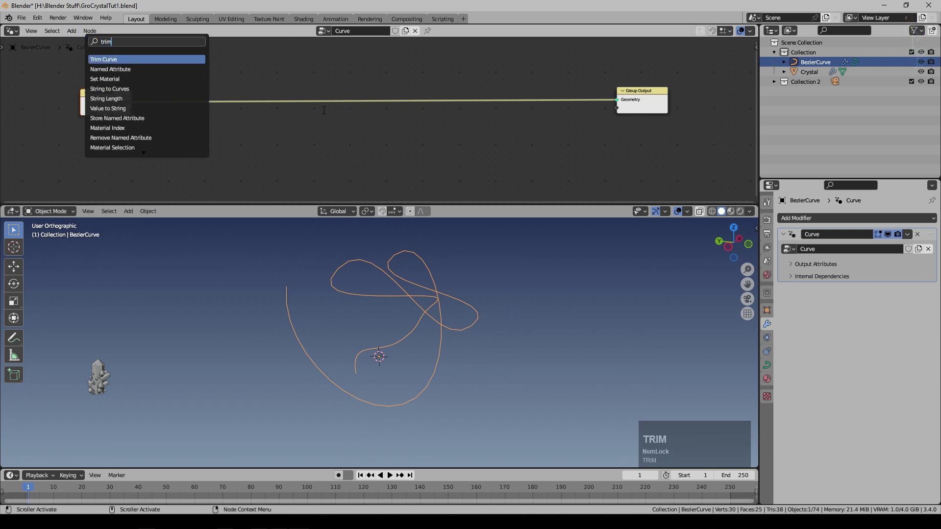
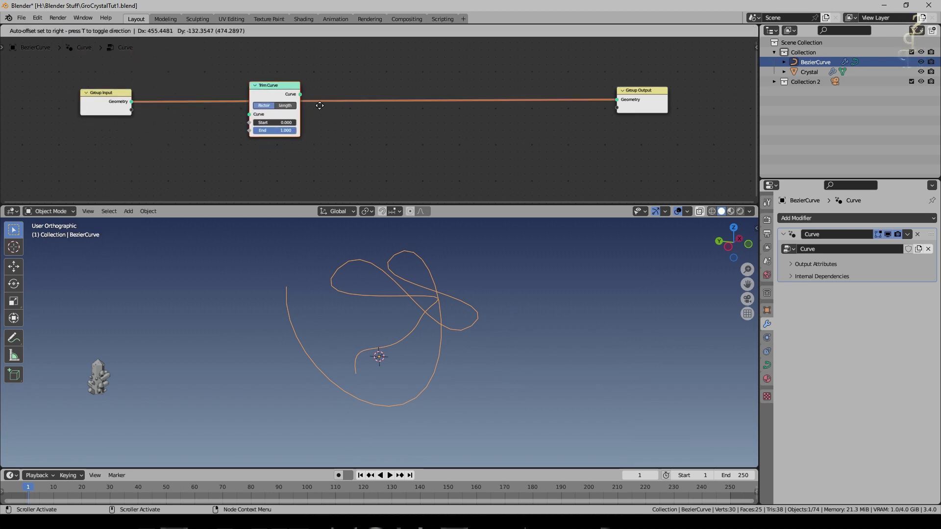
left_click(322, 110)
middle_click(391, 139)
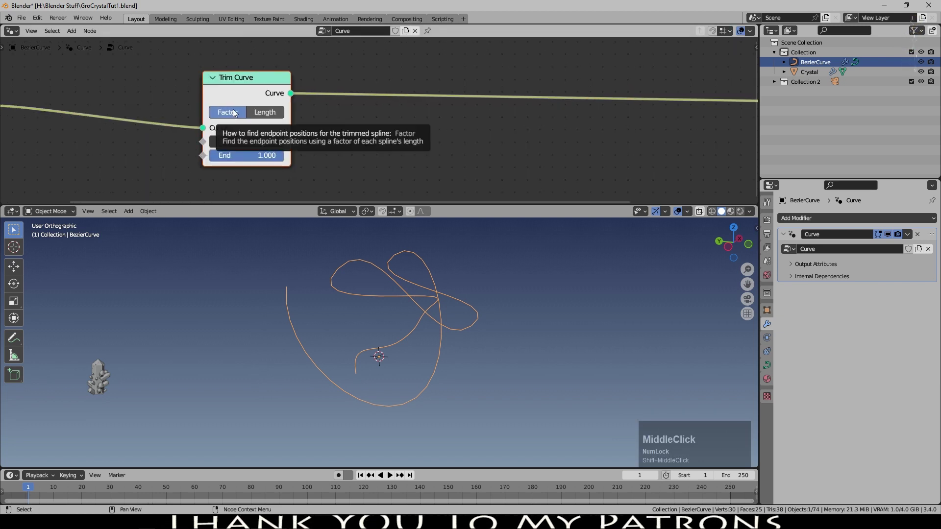
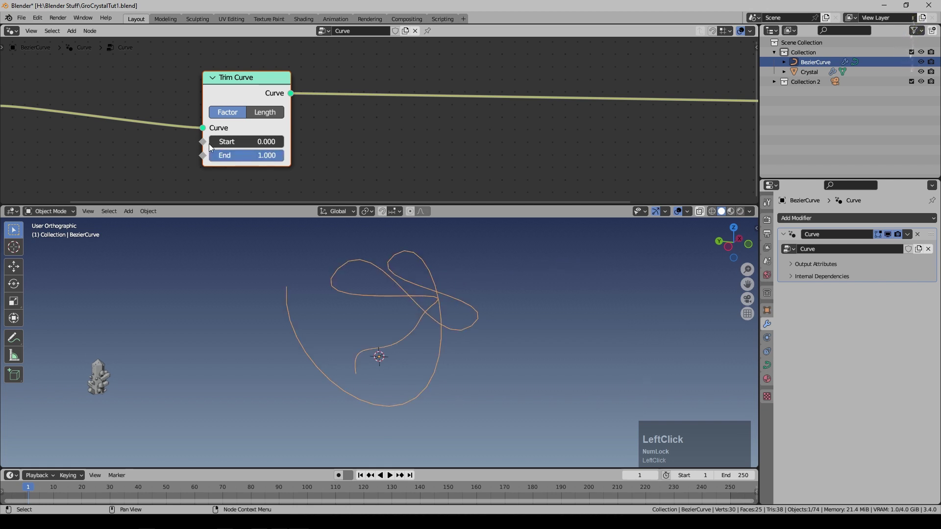
Expose Trim Curve's End as a modifier input and test it at 0.000.
middle_click(477, 135)
scroll("up", 3)
left_click(417, 144)
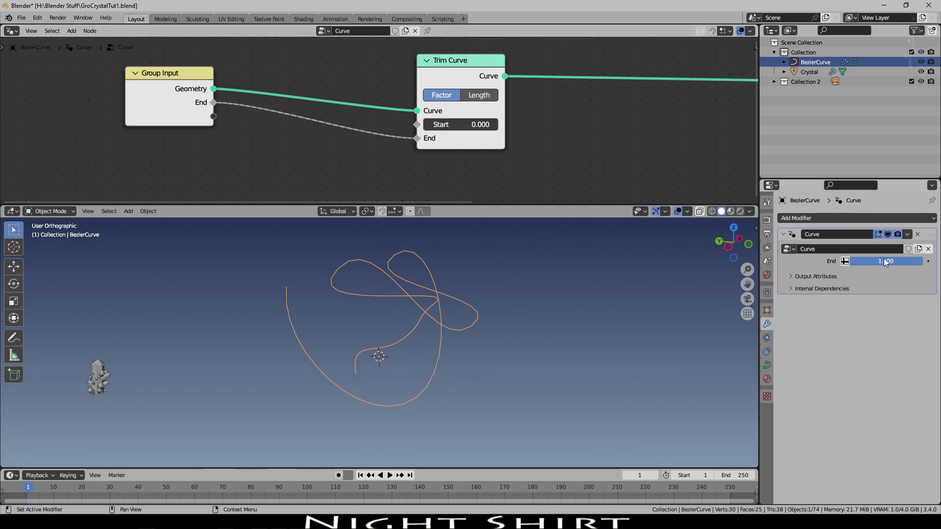
left_click(907, 265)
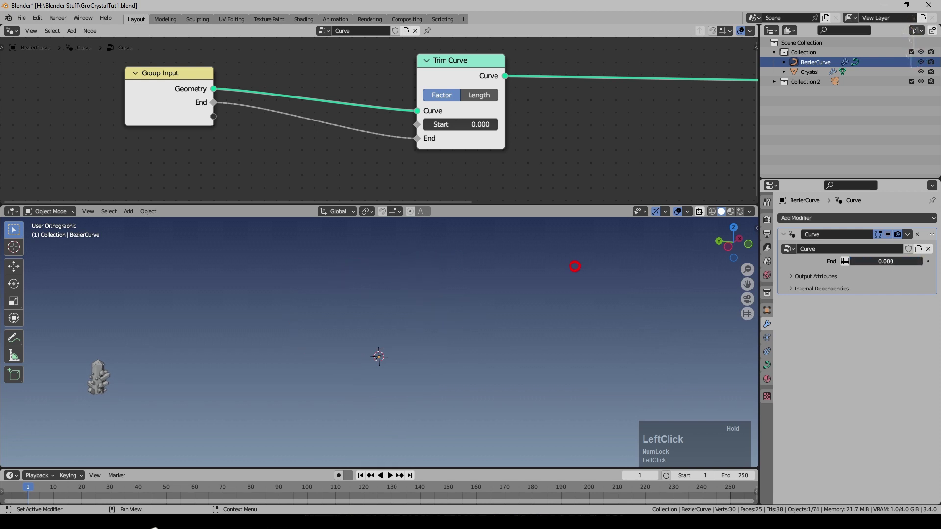
Add a Join Geometry node and arrange the node tree around it.
left_click(82, 32)
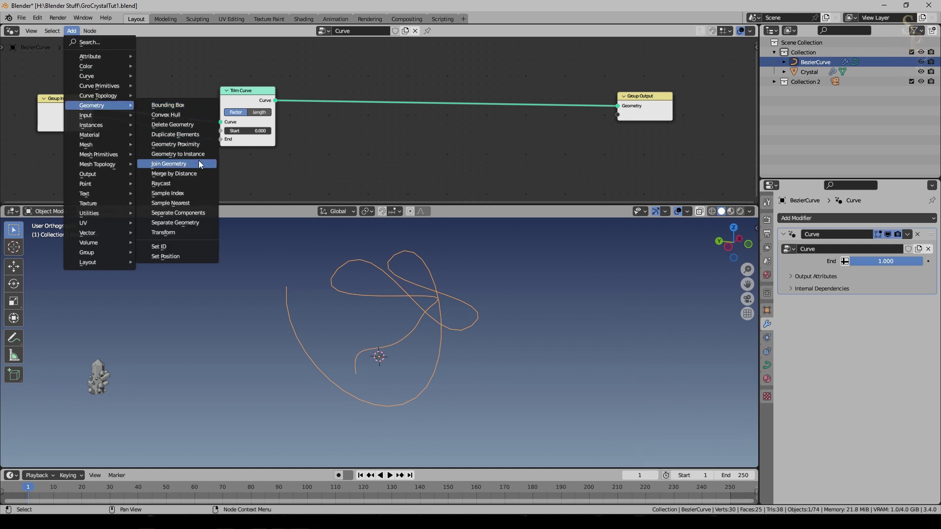
left_click(203, 163)
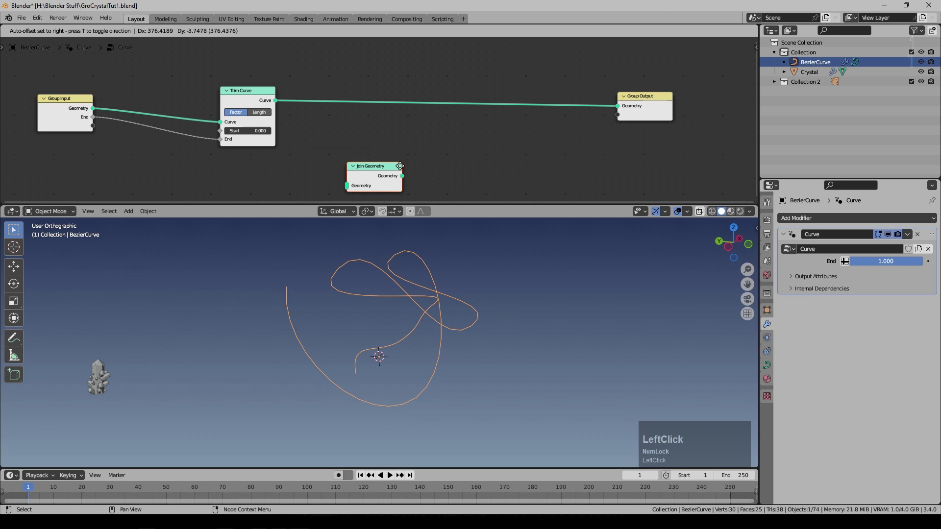
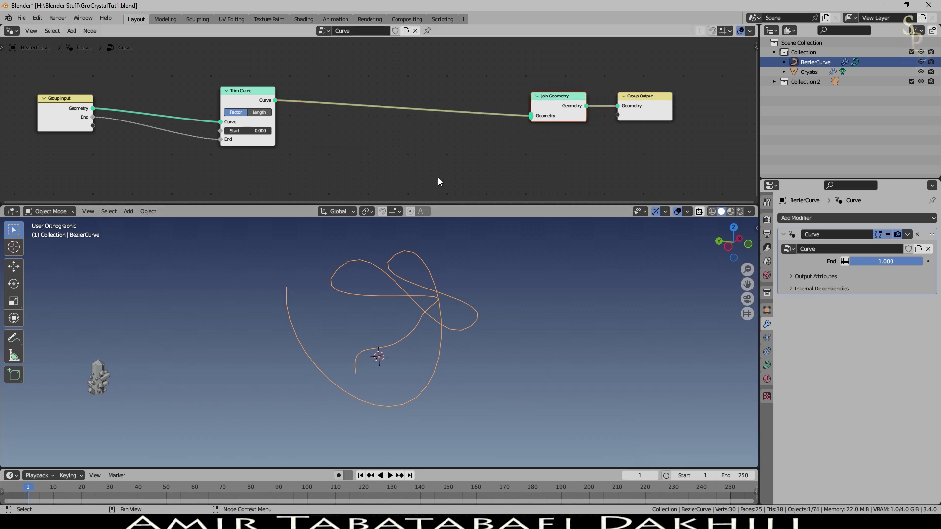
key("shift+Num_Lock")
left_click(432, 139)
middle_click(434, 134)
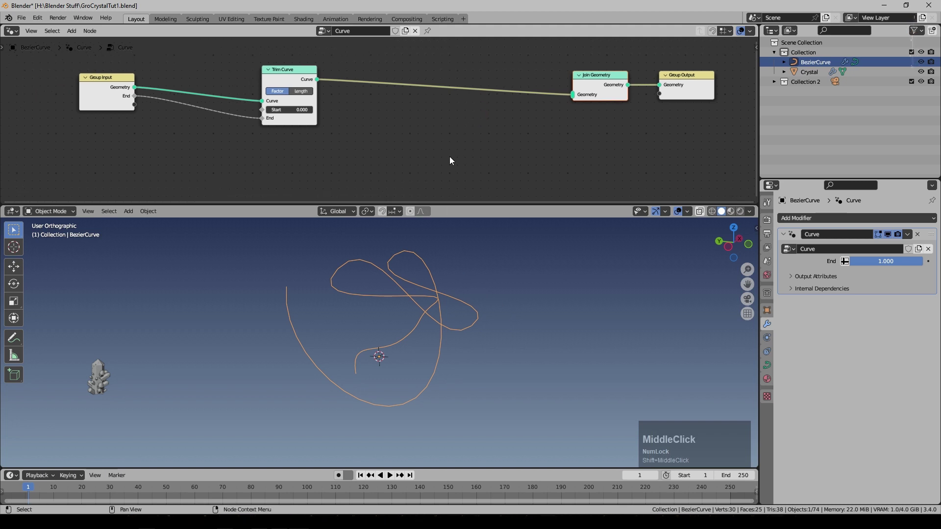
key("shift+Num_Lock")
right_click(353, 66)
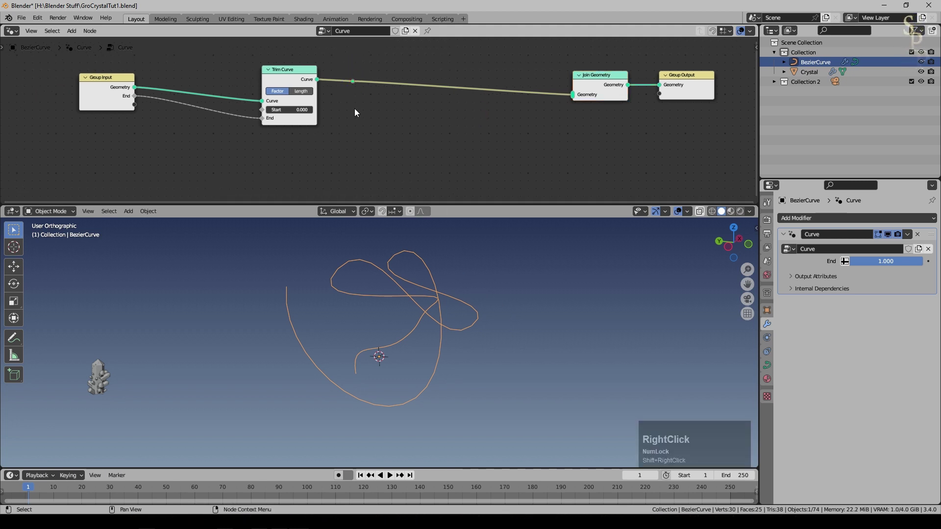
left_click(355, 86)
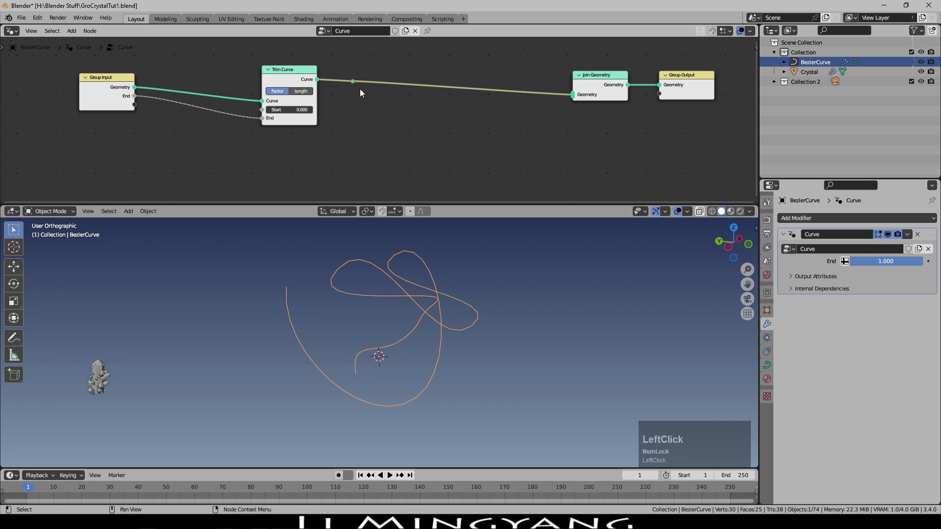
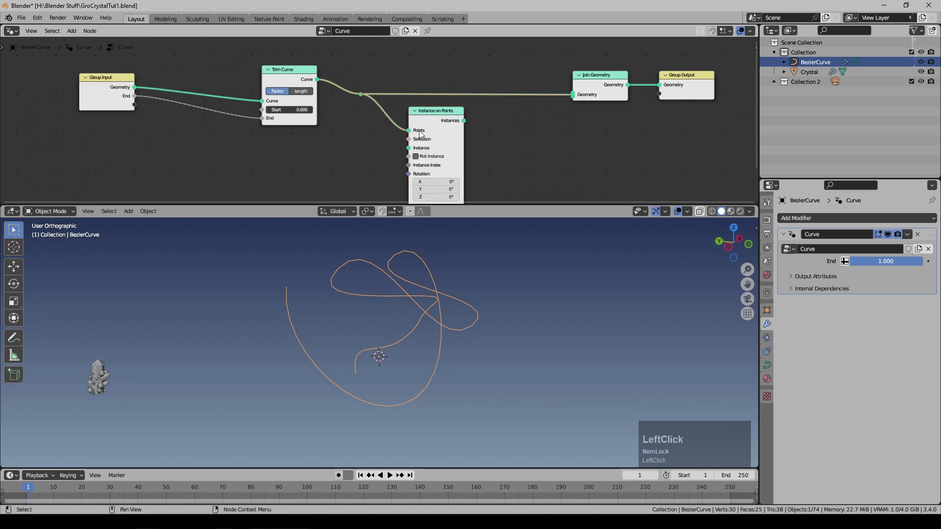
Connect the Instance on Points Instances output into Join Geometry.
left_click(471, 123)
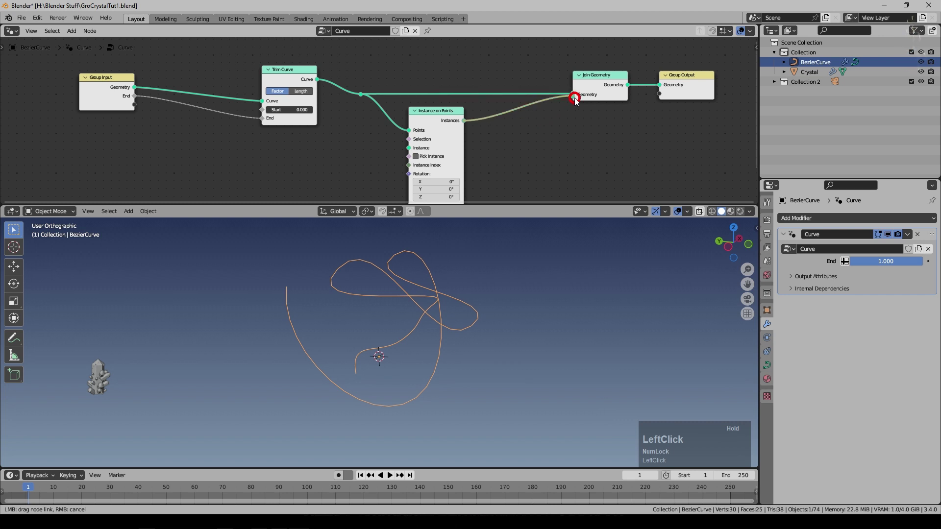
middle_click(560, 119)
scroll("down", 3)
Switch between the Crystal and BezierCurve objects to bring the Crystal into the Curve node tree.
left_click(861, 26)
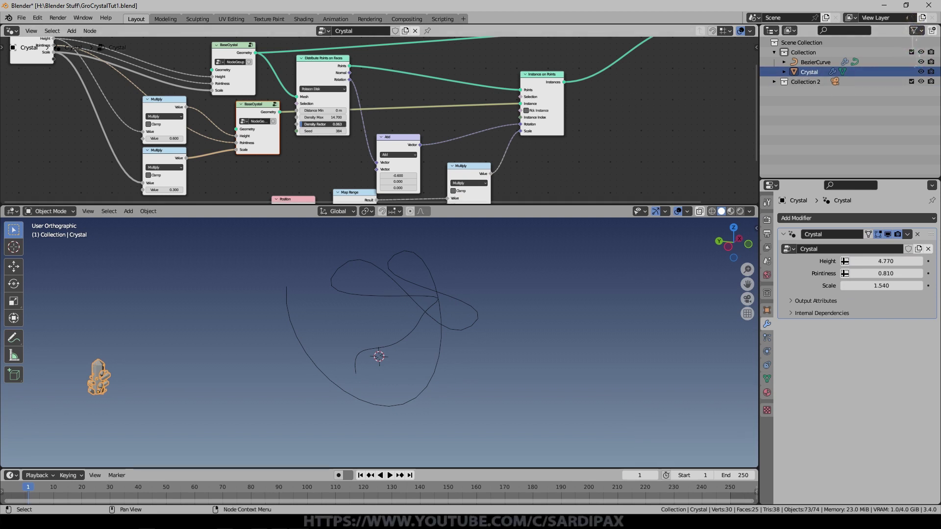
key("Delete")
left_click(811, 73)
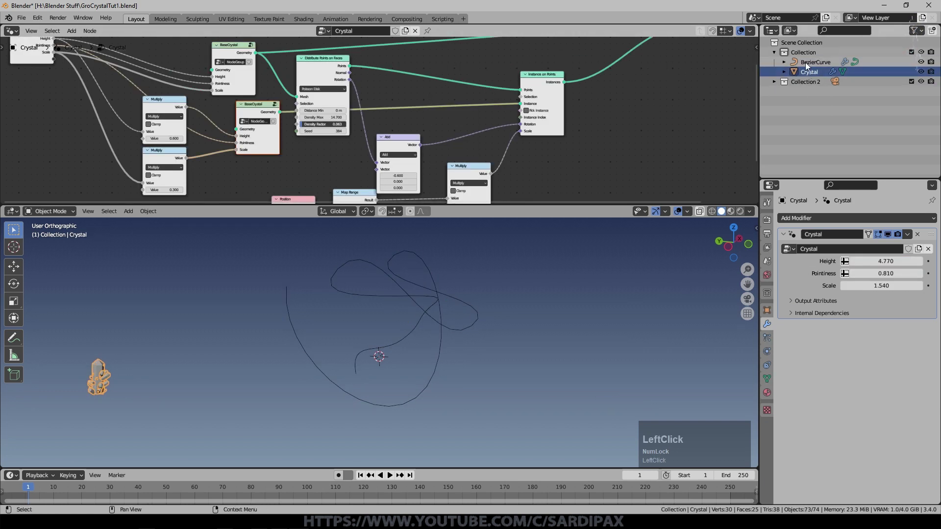
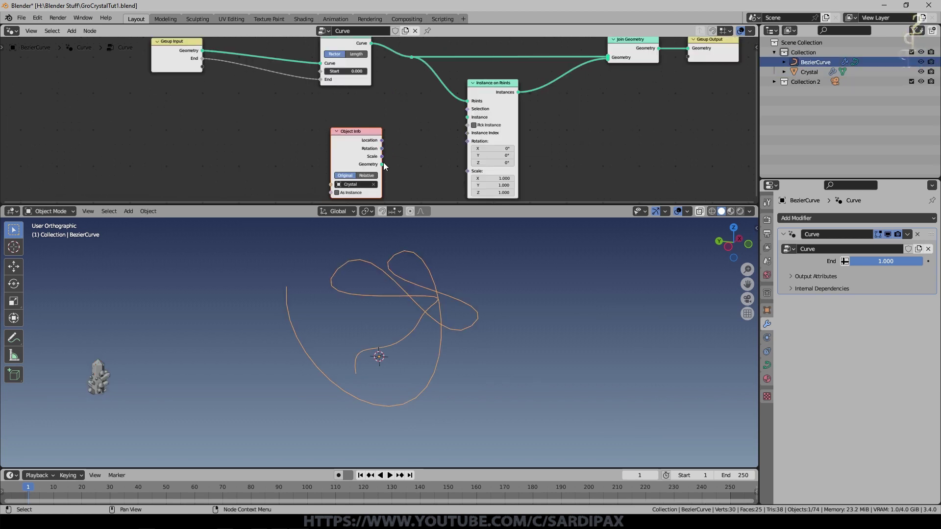
Use the Crystal's Object Info geometry as the instance, scaled to 0.05, and inspect the result.
left_click(389, 166)
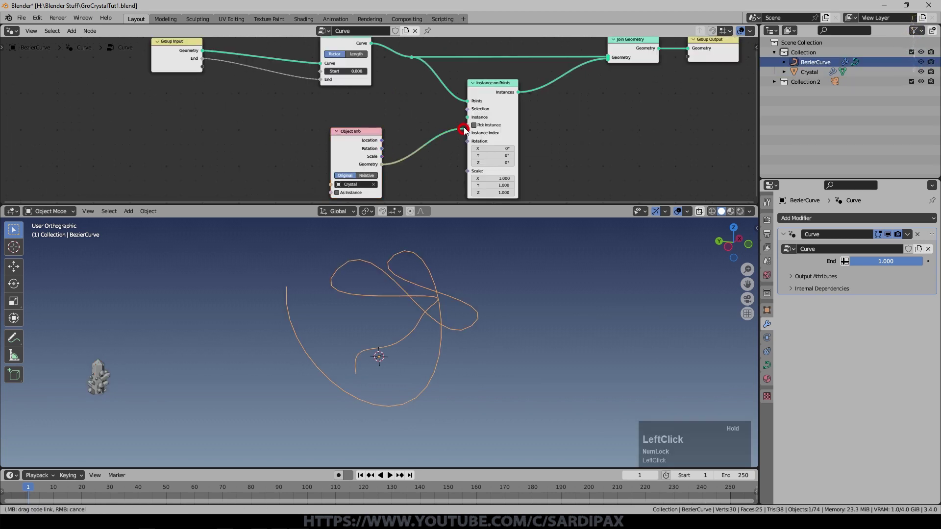
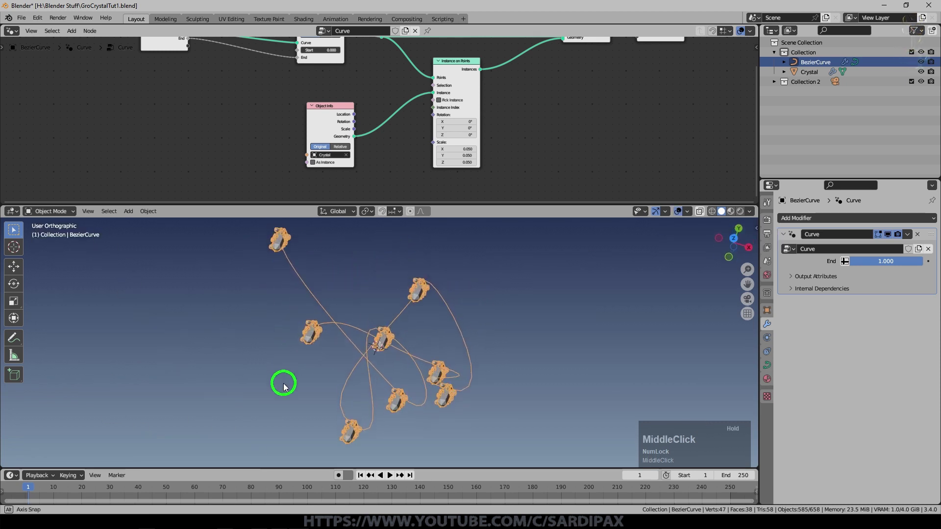
scroll("up", 3)
middle_click(423, 381)
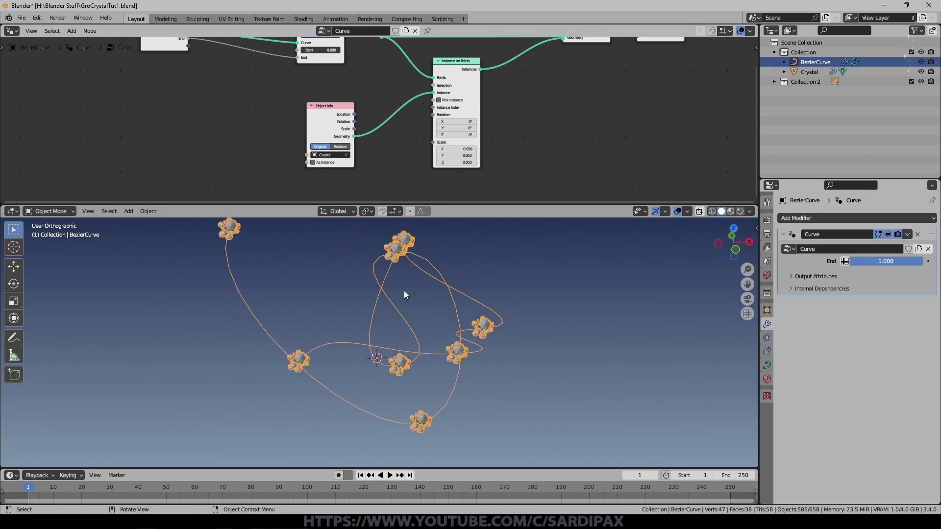
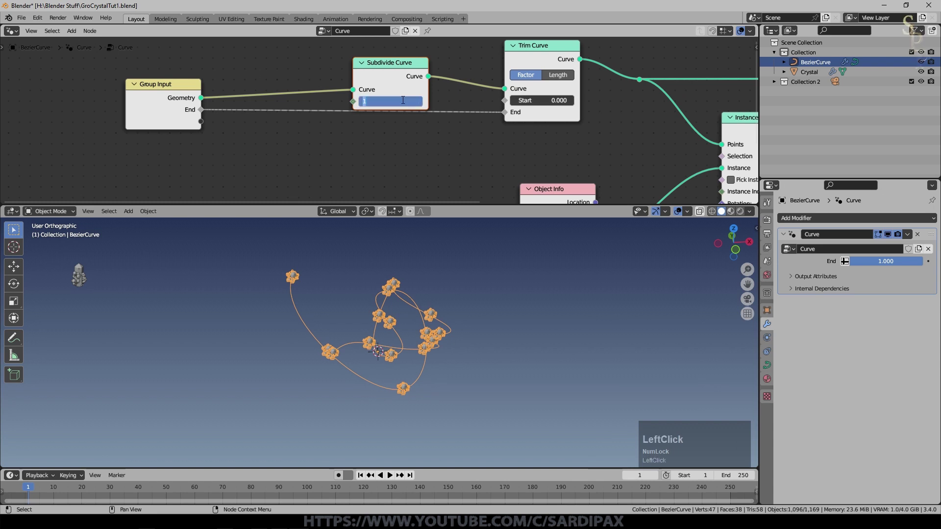
Set the Subdivide Curve node to 20 cuts so crystals line the curve densely.
key("KP_2")
key("KP_Enter")
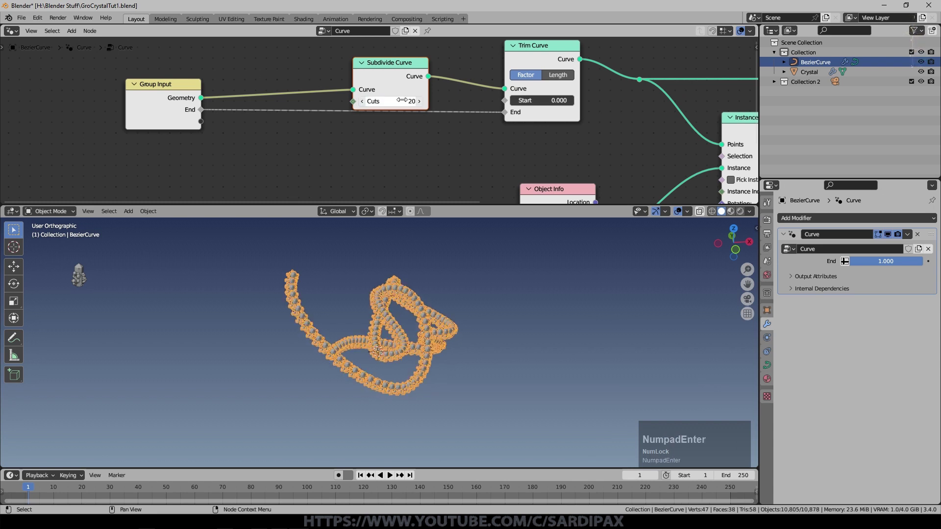
middle_click(502, 286)
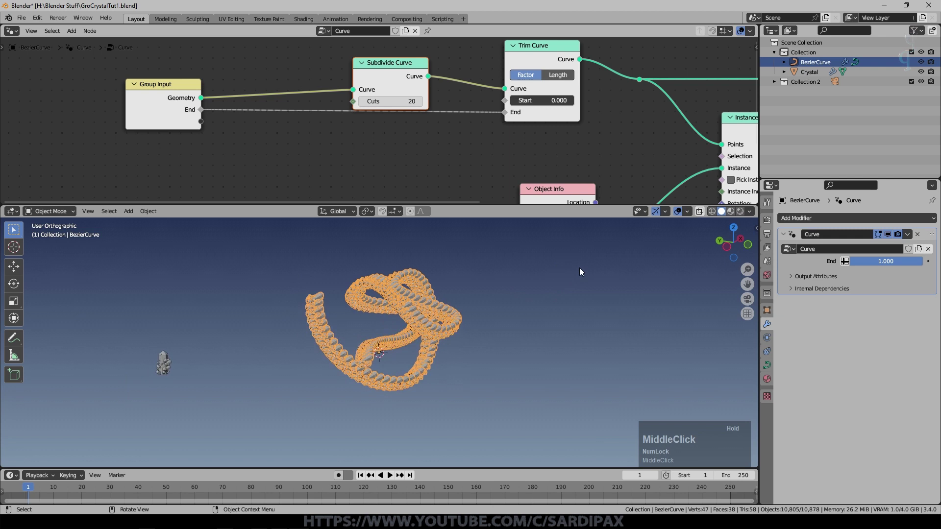
Halve the Instance on Points scale to 0.025.
left_click(681, 214)
scroll("up", 3)
middle_click(600, 309)
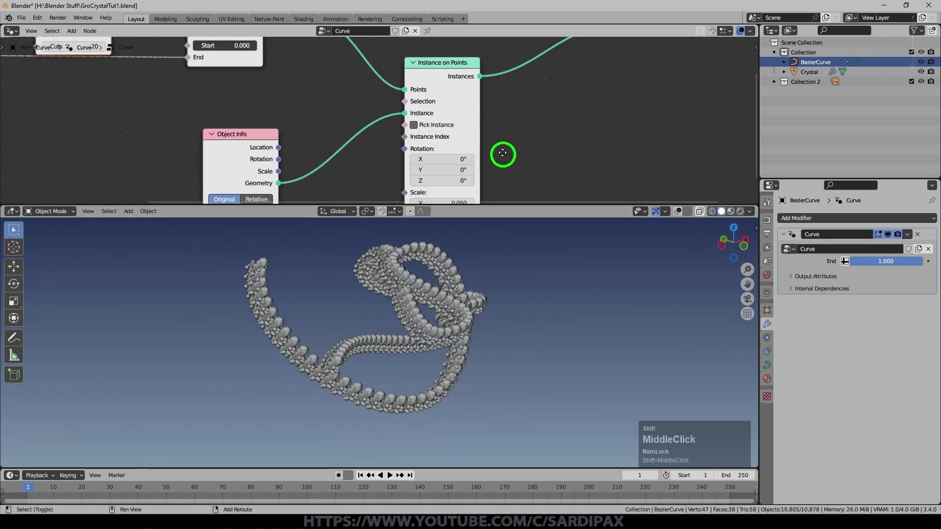
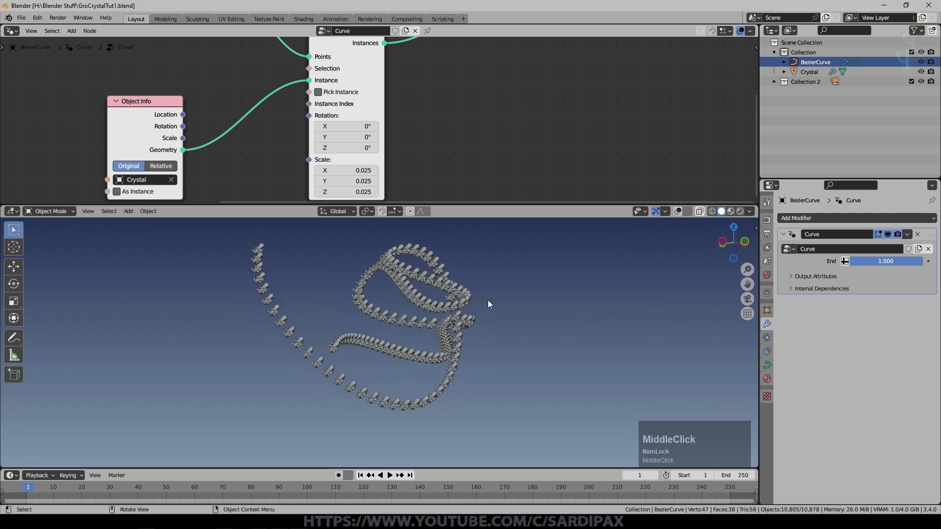
scroll("up", 3)
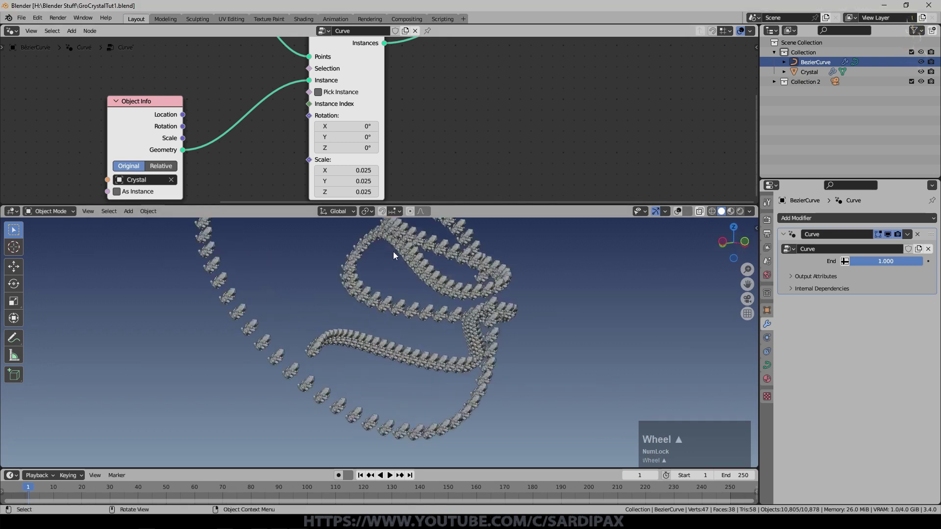
Add a Random Value node set to Vector, with Max 59 and 29.4, feeding the instance Rotation.
left_click(393, 162)
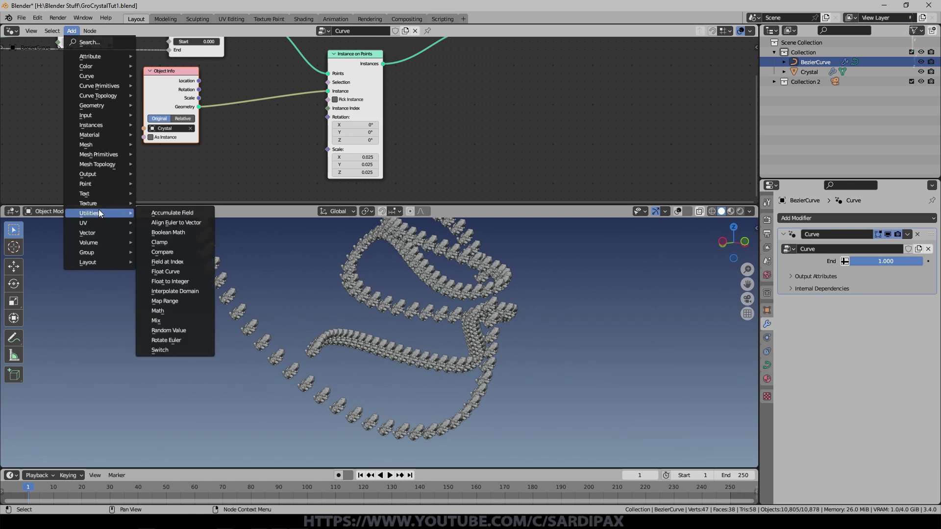
left_click(185, 330)
scroll("up", 3)
middle_click(282, 151)
left_click(369, 106)
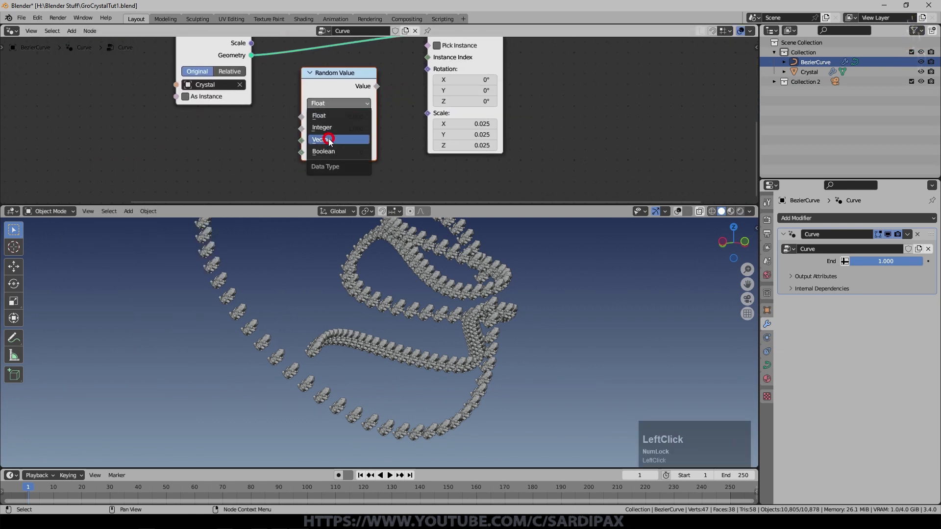
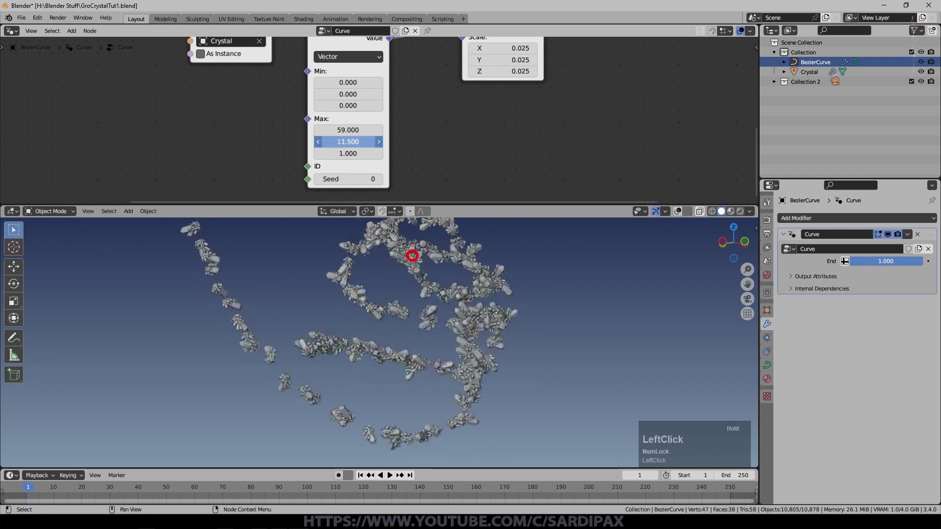
Inspect the randomly rotated crystals along the curve and save the file.
middle_click(374, 329)
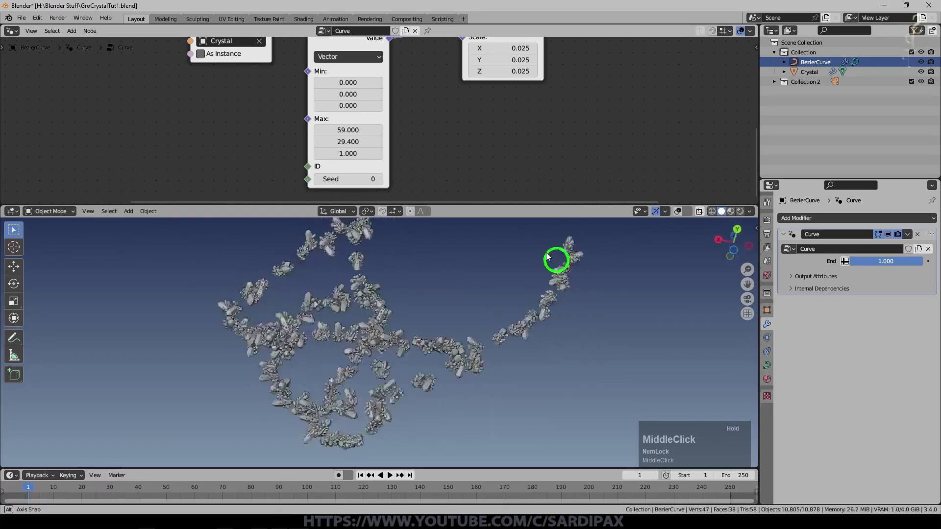
scroll("up", 3)
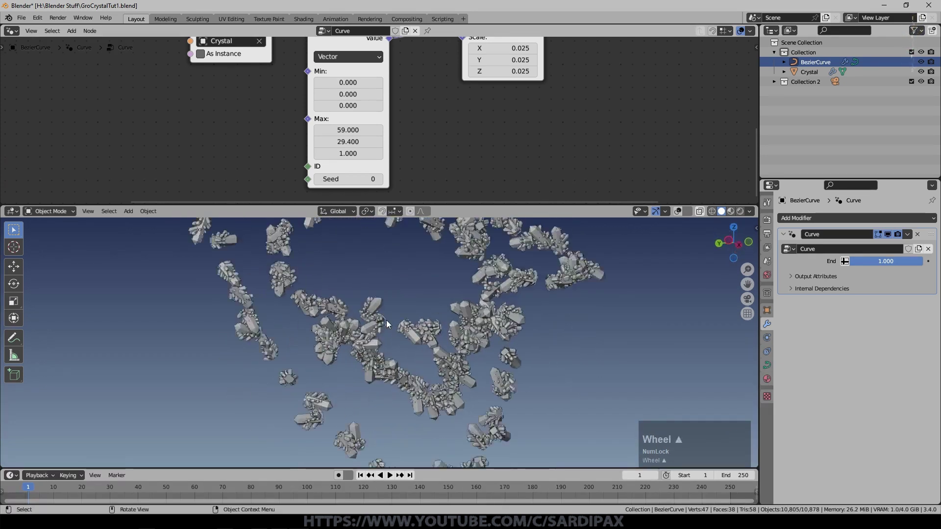
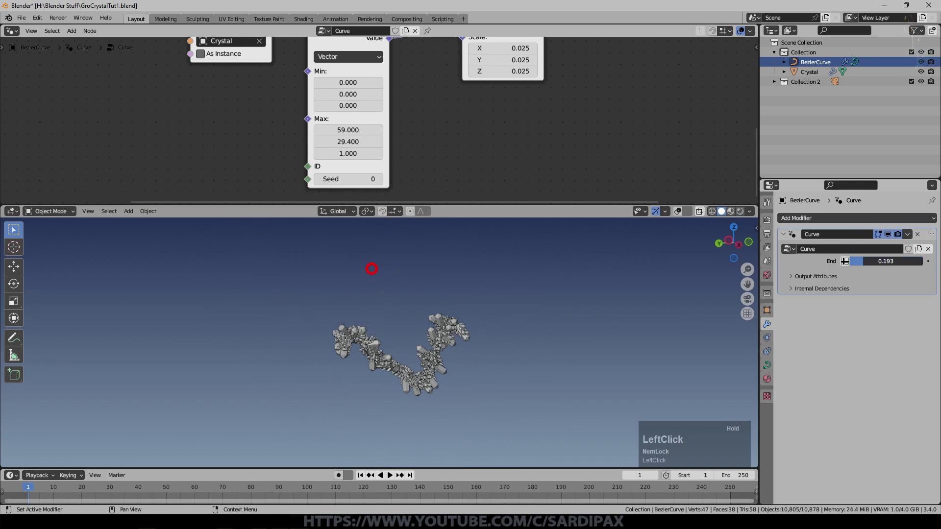
key("ctrl+s")
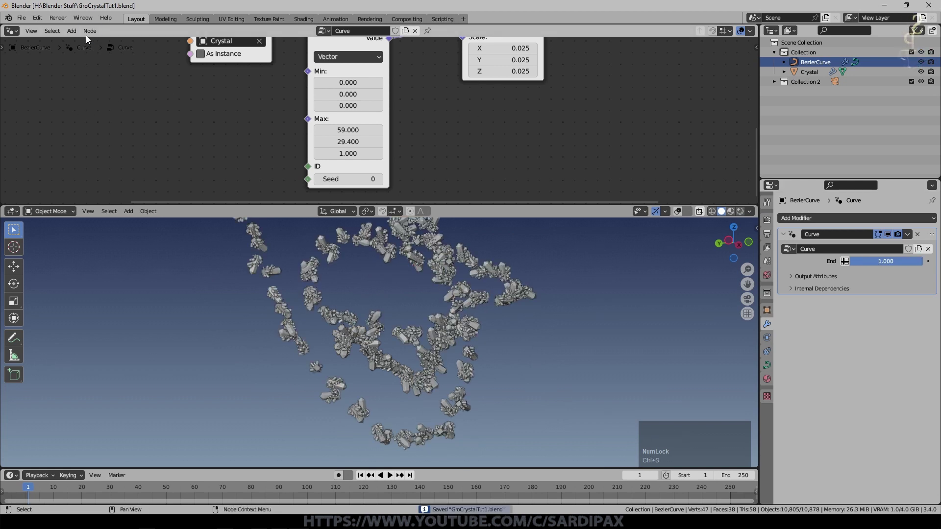
Add a Spline Parameter node to the Curve node tree.
left_click(90, 33)
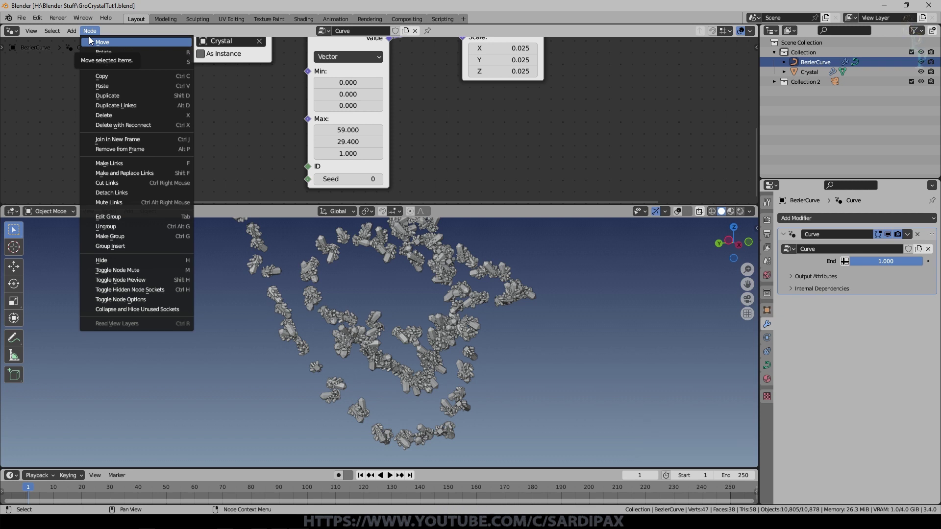
left_click(74, 35)
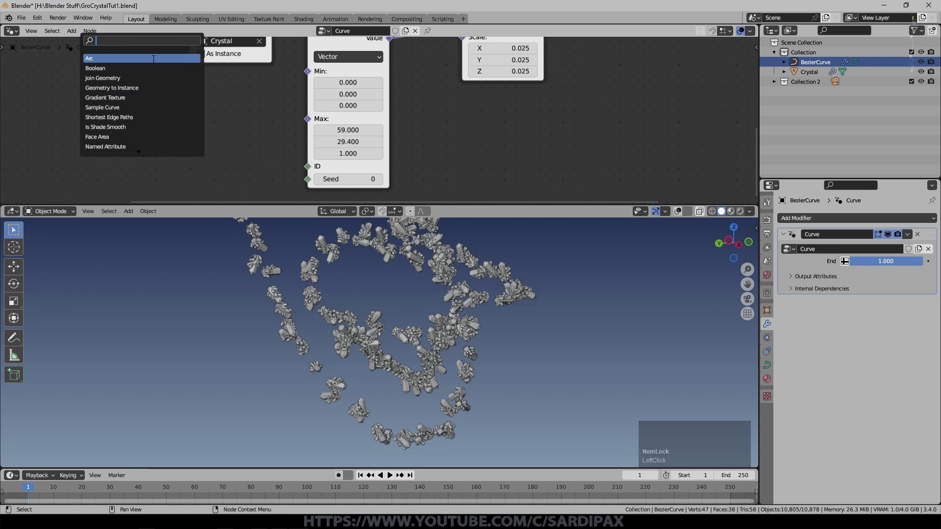
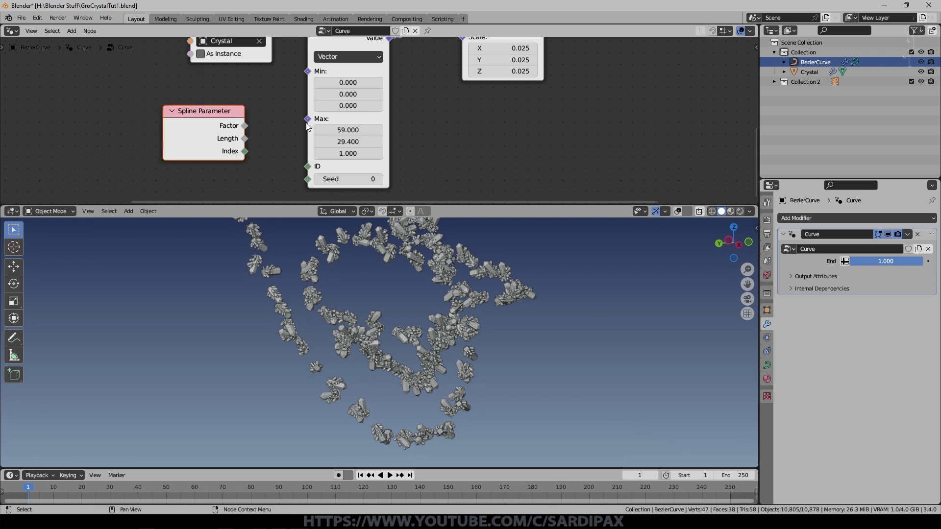
left_click(359, 169)
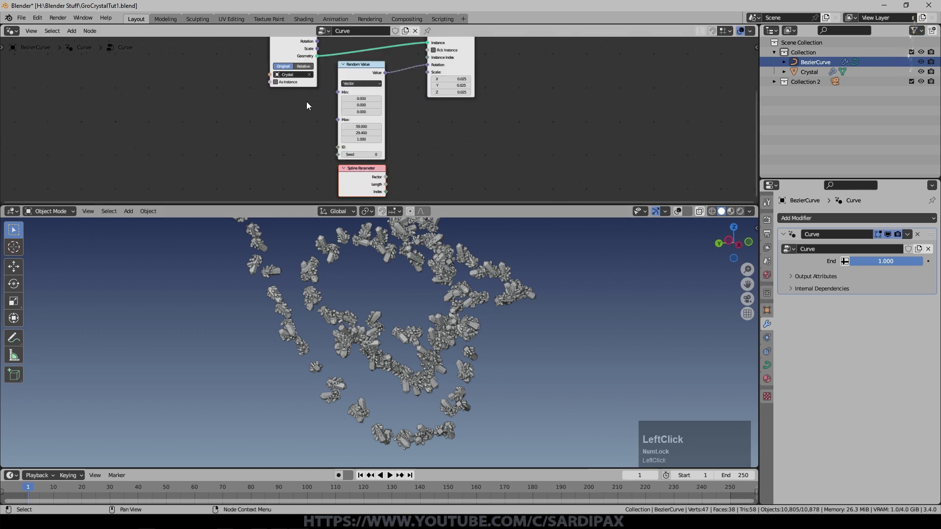
scroll("down", 3)
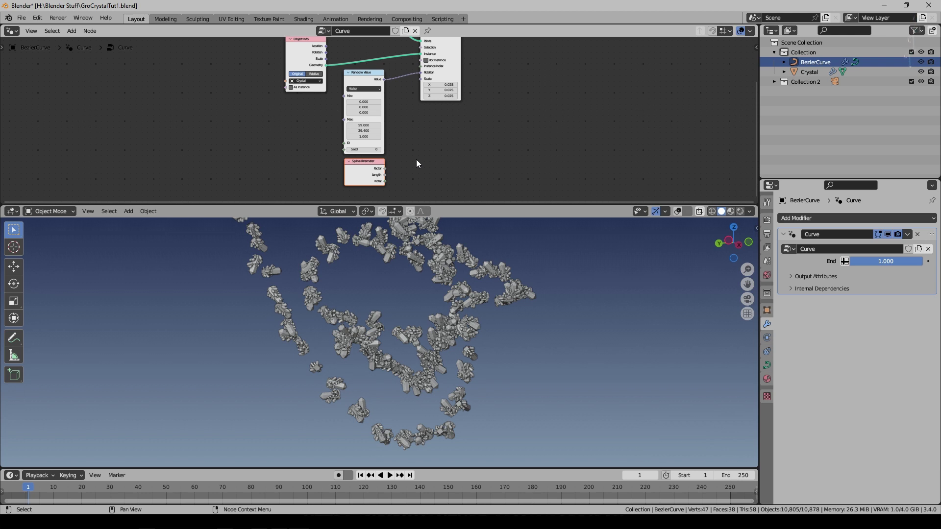
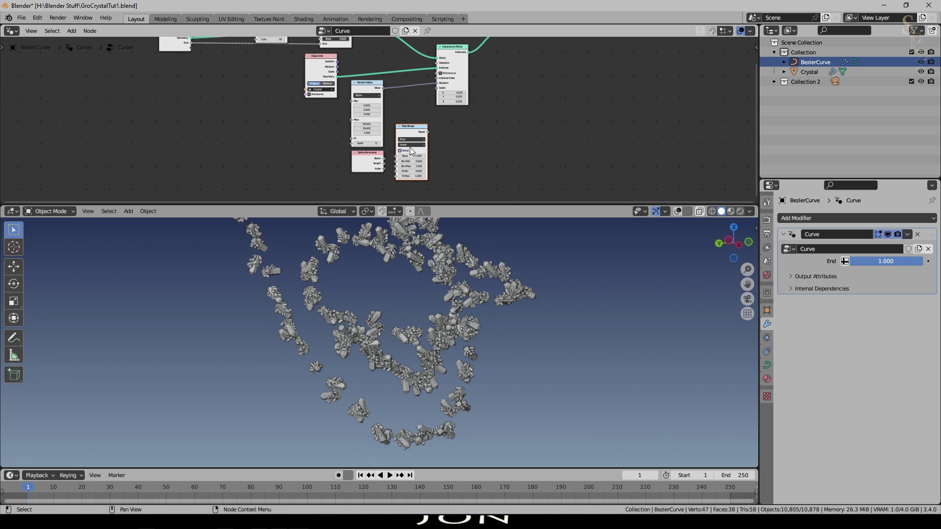
Wire the Spline Parameter Factor into the Map Range node's Value input.
middle_click(487, 91)
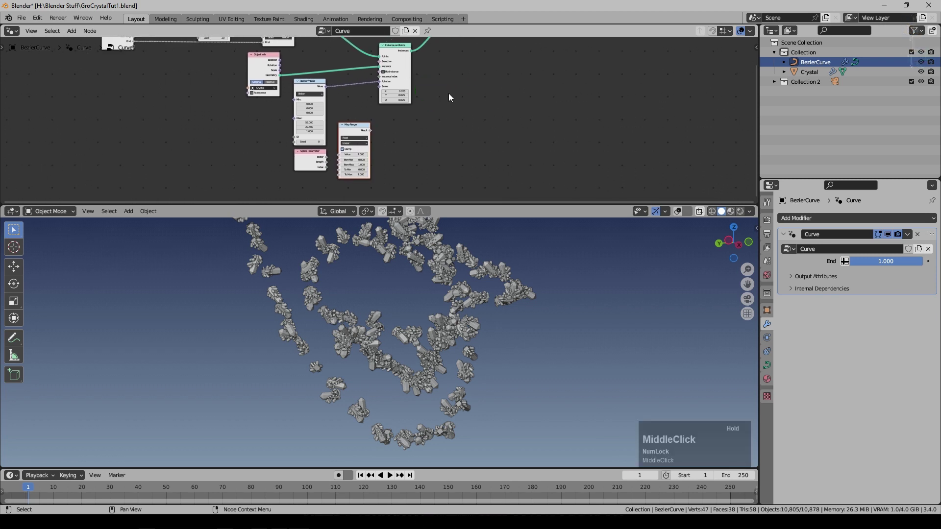
scroll("up", 3)
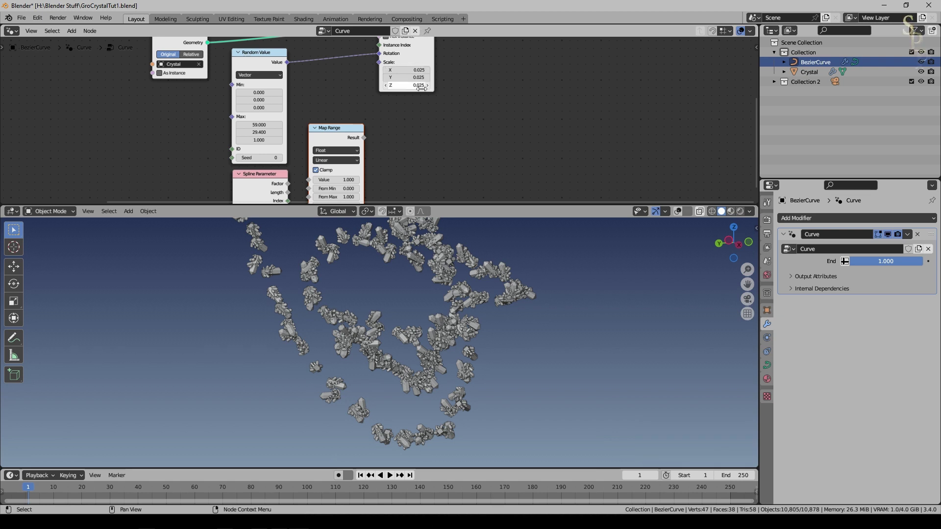
scroll("up", 3)
middle_click(477, 145)
scroll("up", 3)
left_click(263, 145)
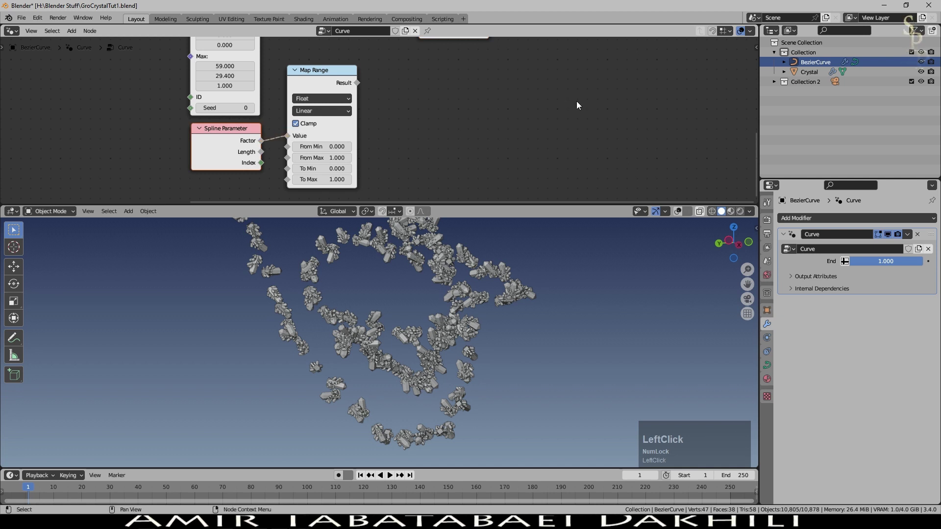
Wire Map Range Result into instance Scale and set its To Max to 0.1.
middle_click(427, 111)
scroll("down", 3)
left_click(358, 145)
scroll("up", 3)
left_click(440, 113)
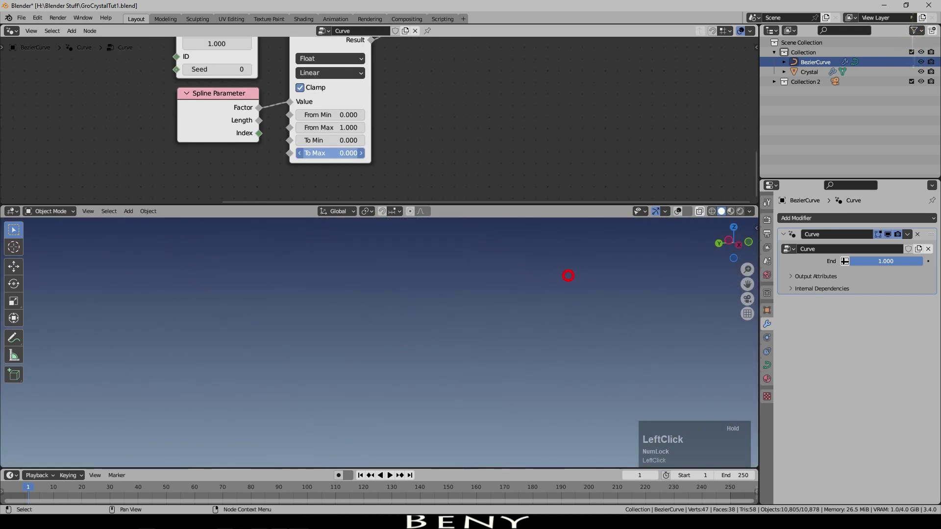
key("KP_Decimal")
key("KP_1")
key("KP_Enter")
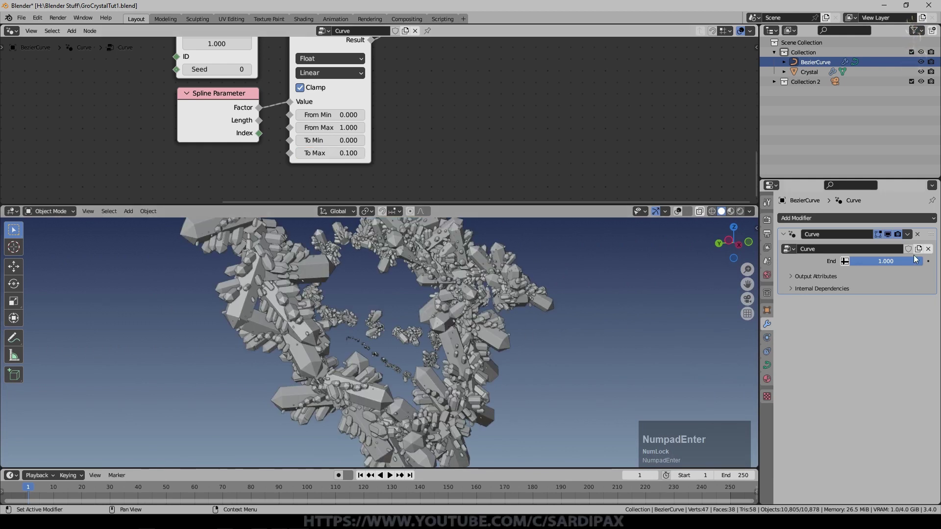
Scrub the modifier End value to preview the tapered crystals growing along the curve.
left_click(918, 262)
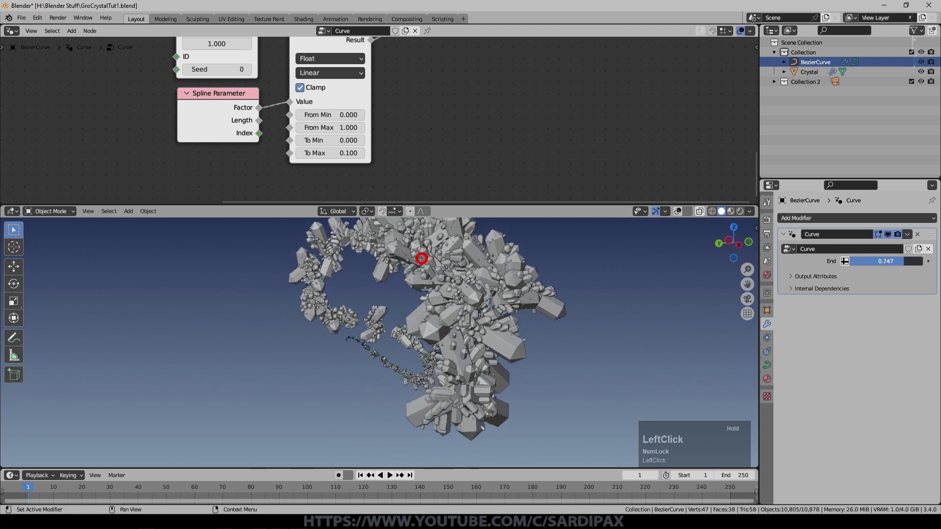
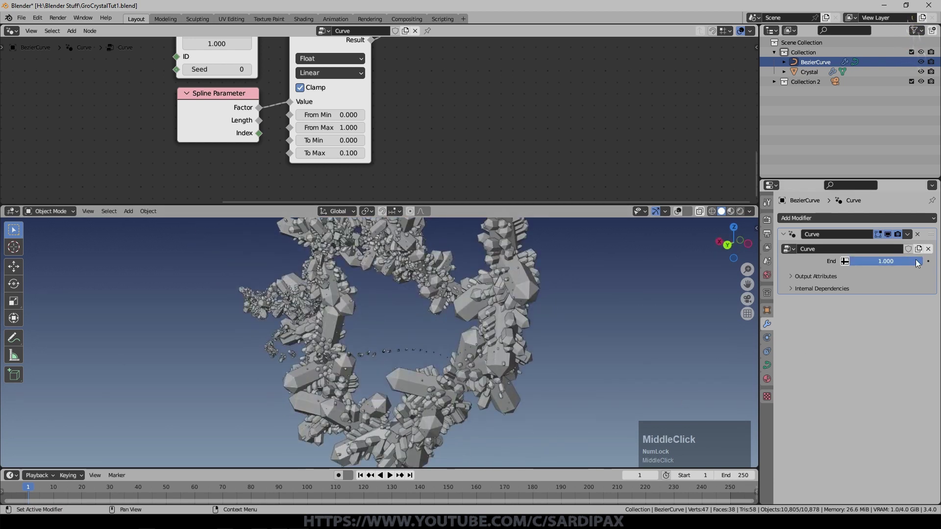
left_click(917, 263)
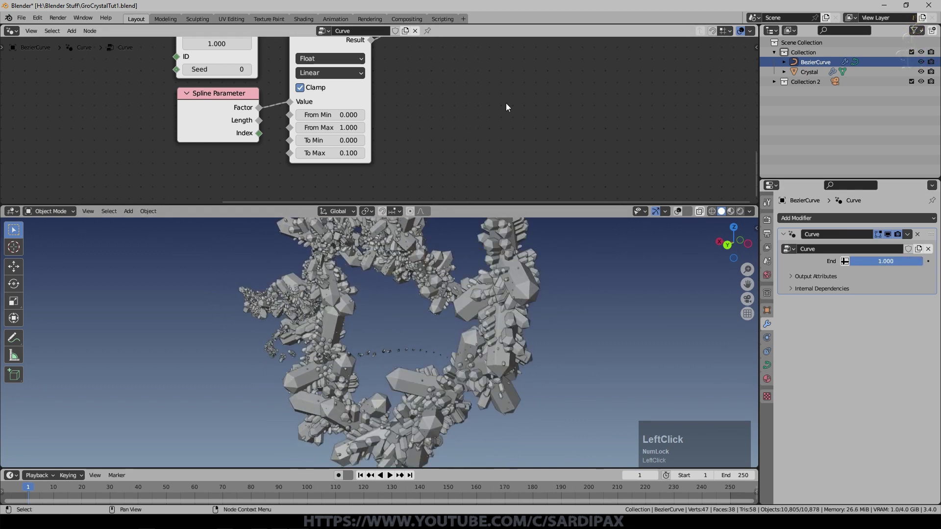
scroll("up", 3)
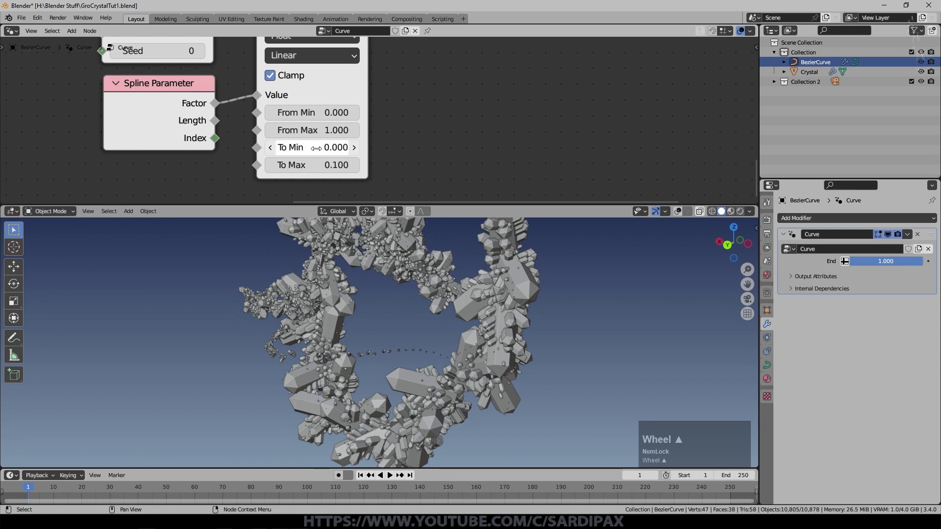
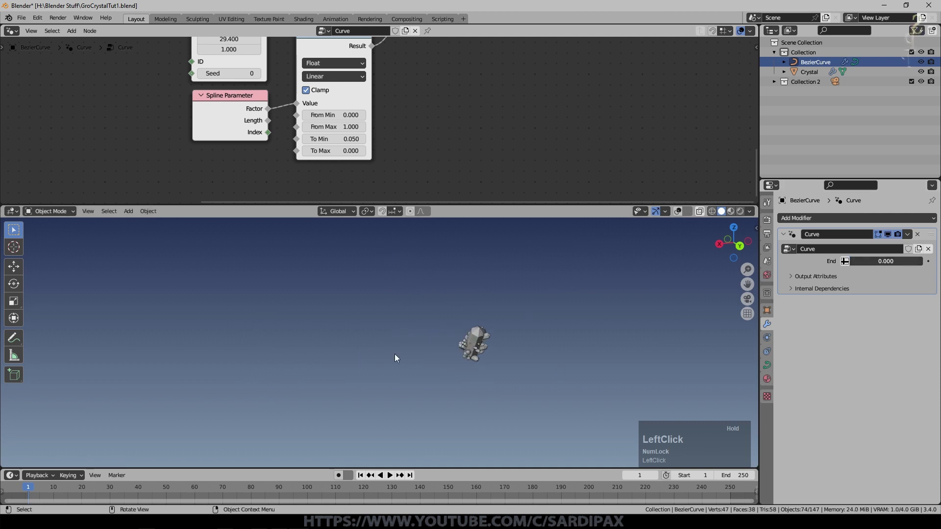
middle_click(530, 404)
scroll("up", 3)
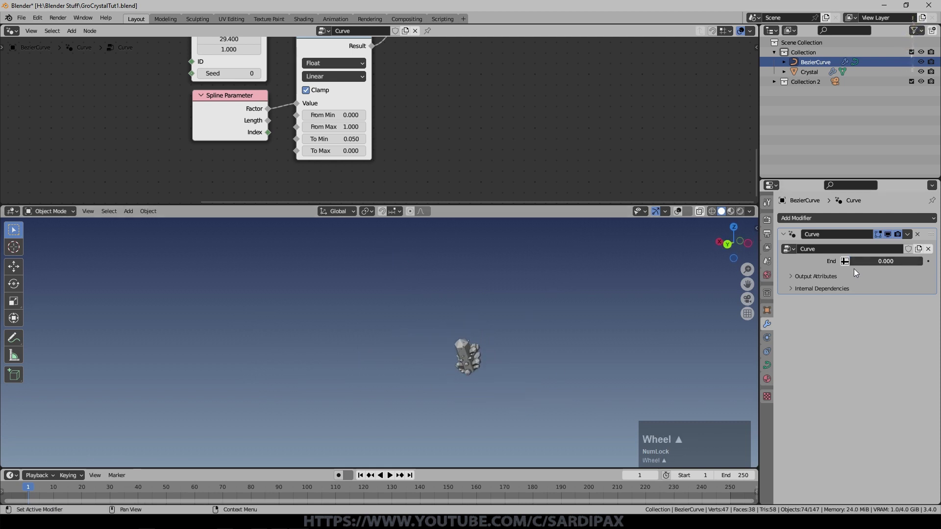
left_click(856, 265)
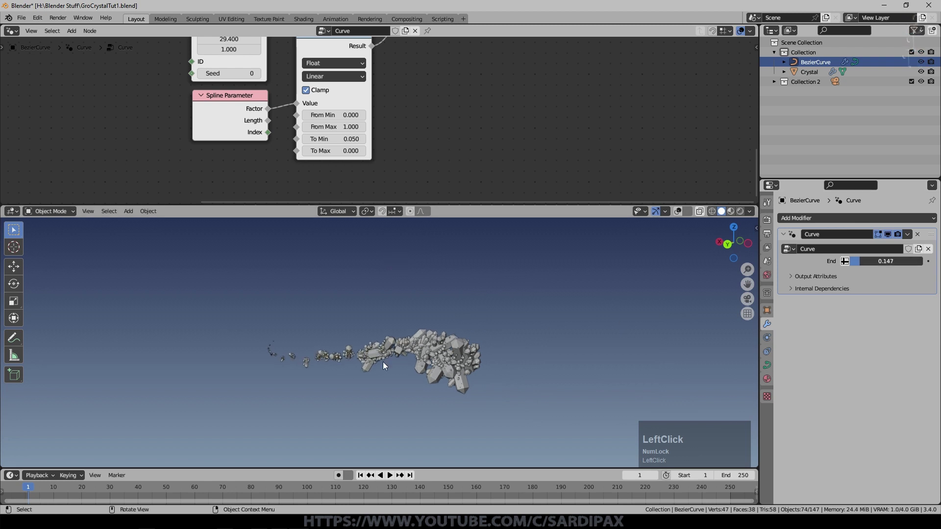
scroll("up", 3)
left_click(864, 264)
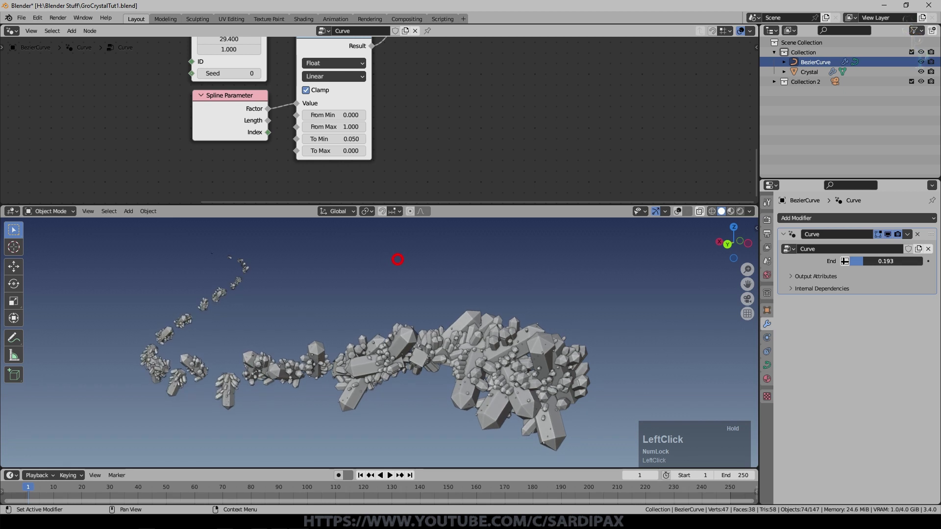
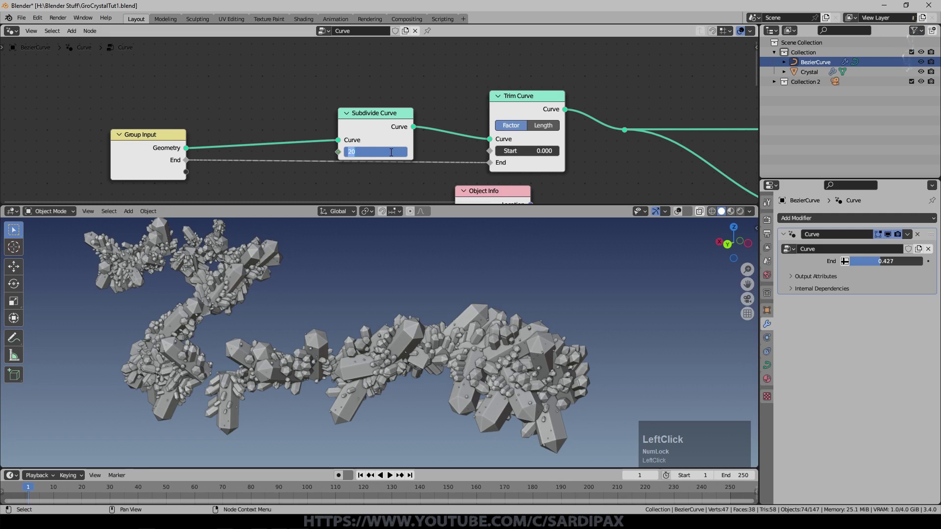
Set Subdivide Curve Cuts to 40 and lengthen the trimmed curve to preview the denser crystals.
key("KP_4")
key("KP_0")
key("KP_Enter")
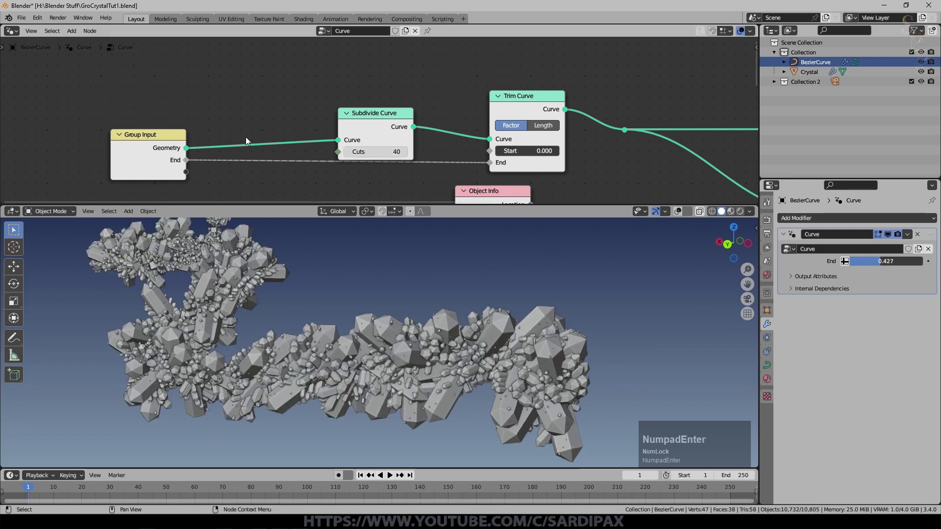
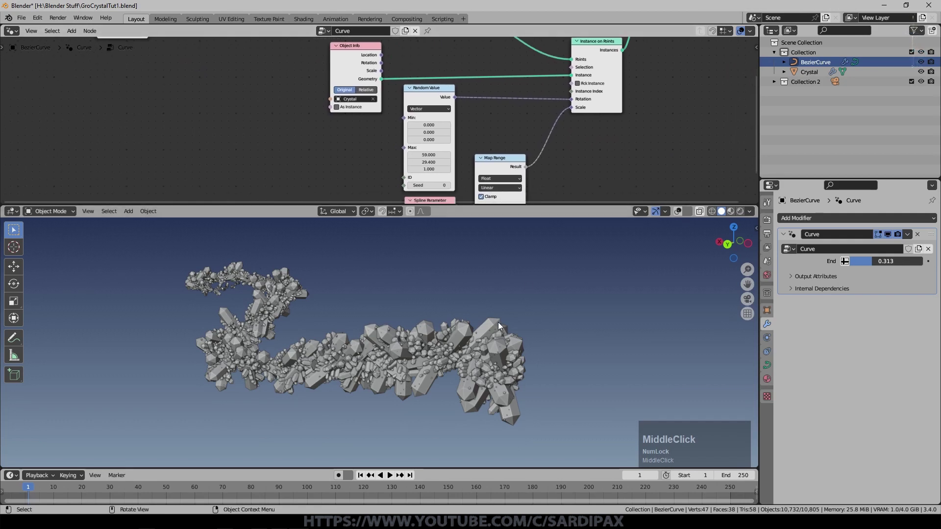
scroll("up", 3)
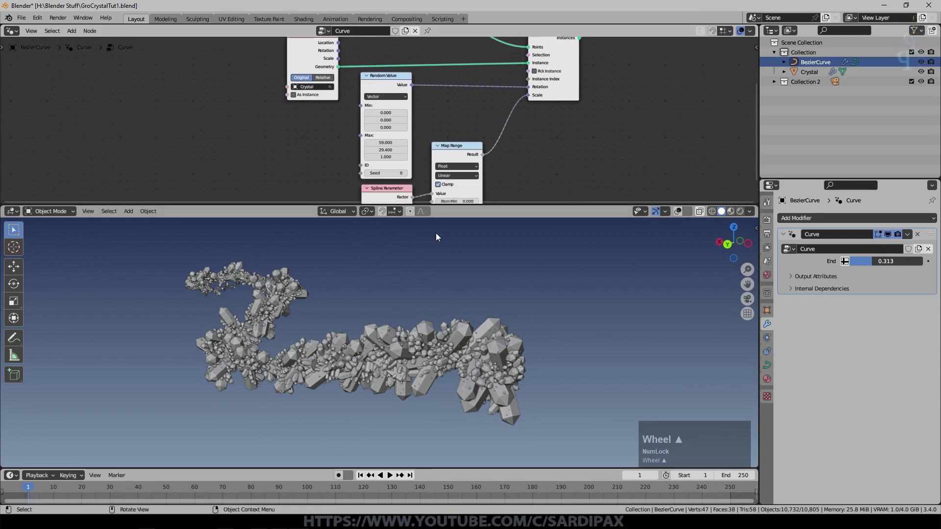
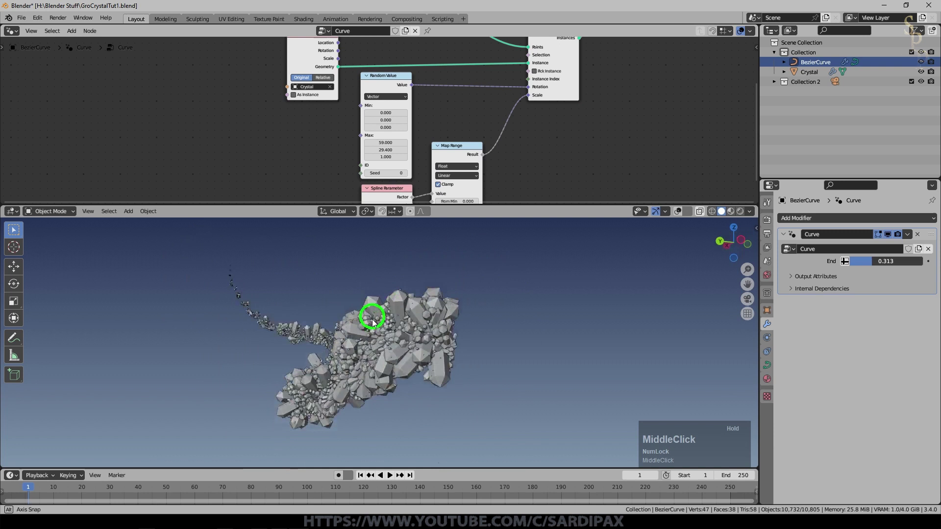
left_click(416, 353)
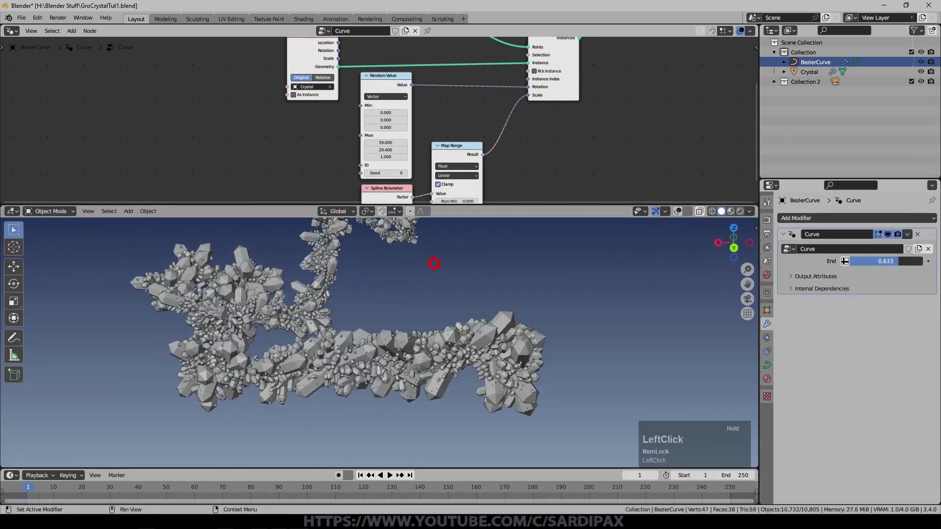
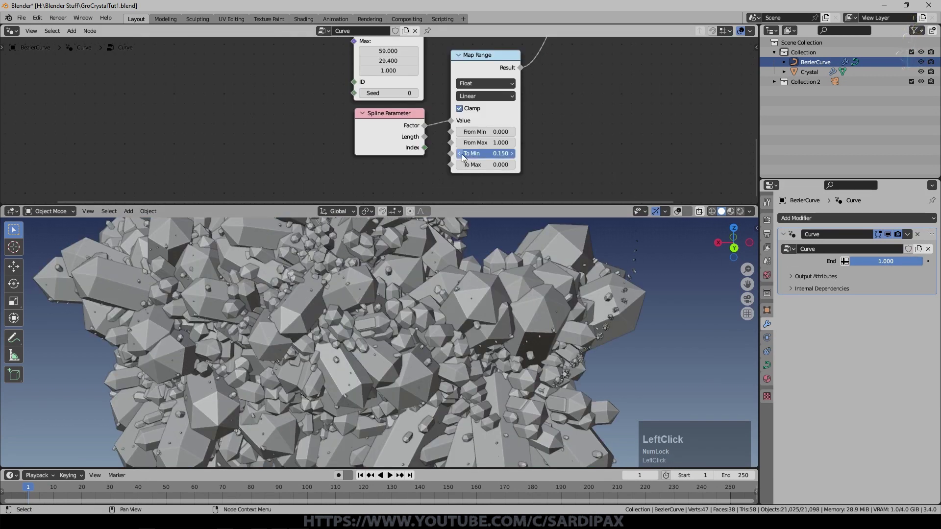
Set Map Range To Min to 0.075 and shorten the trimmed curve to preview.
key("KP_Decimal")
key("KP_0")
key("KP_7")
key("KP_5")
key("KP_Enter")
left_click(917, 262)
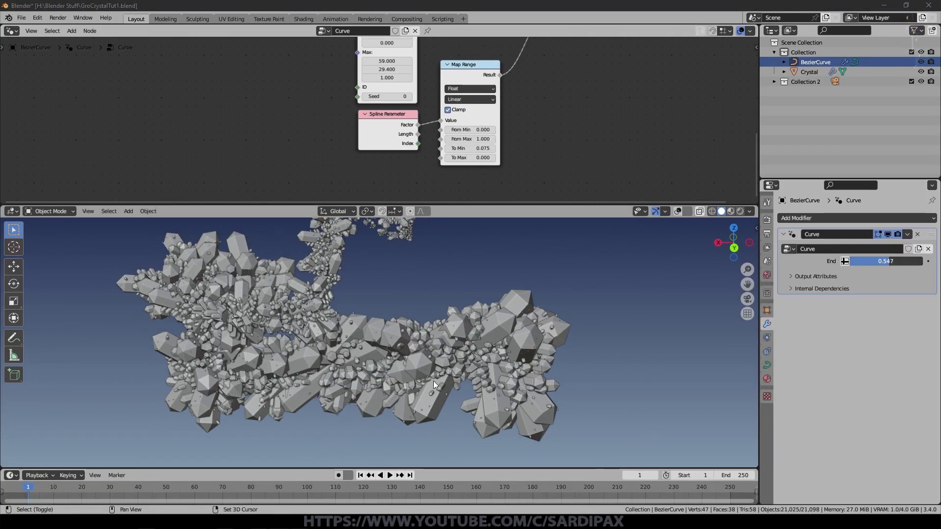
Tidy the node tree, moving the Object Info node left to make room.
key("shift+Num_Lock")
middle_click(548, 176)
scroll("up", 3)
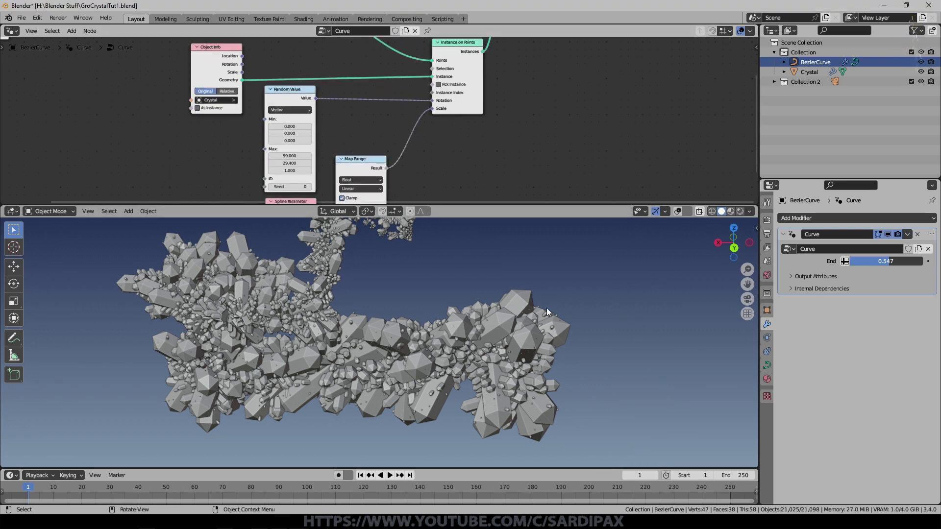
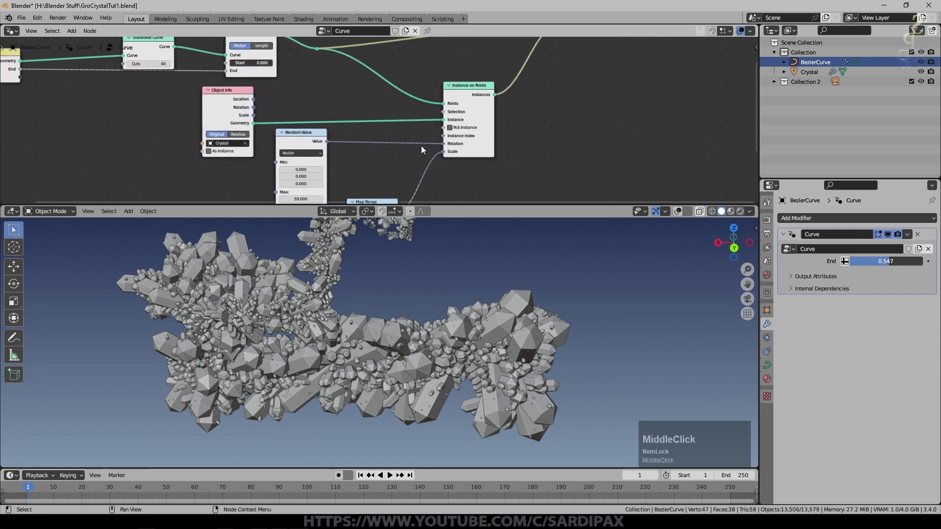
left_click(169, 102)
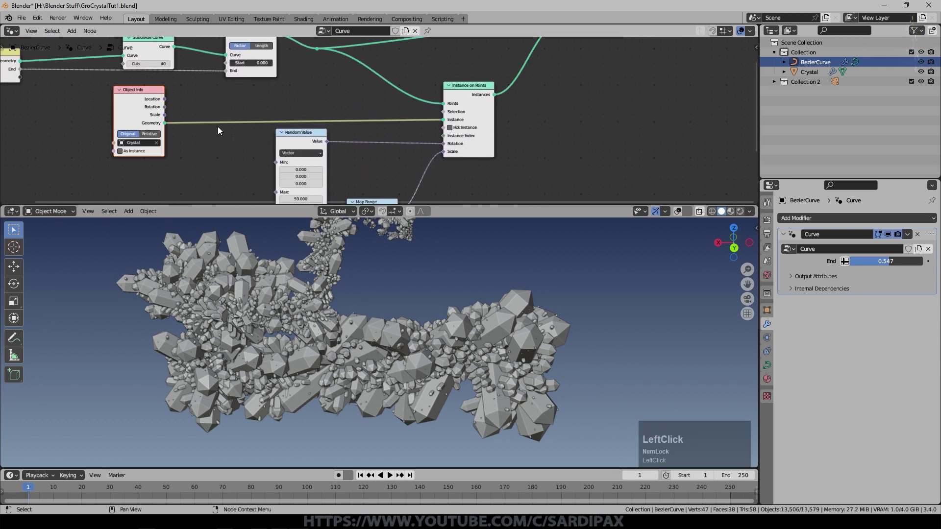
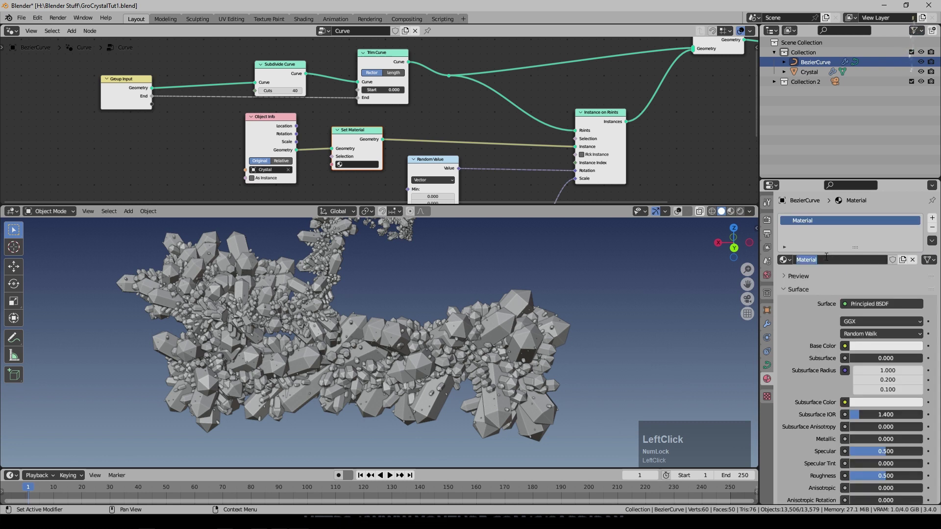
Rename the new material to Crystal.
key("shift+c")
key("r")
type("rsy")
key("Return")
Check the world background settings, then give Crystal a warm orange base colour.
left_click(888, 281)
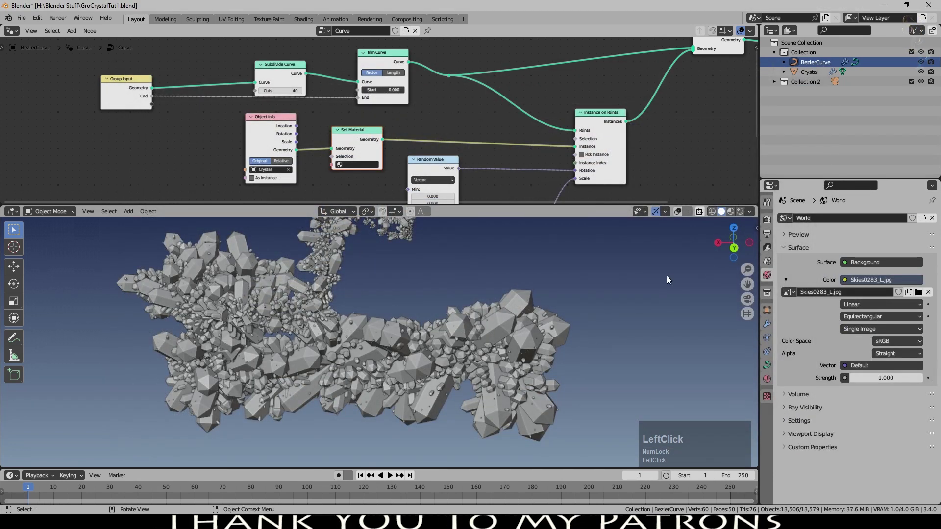
left_click(836, 380)
left_click(877, 352)
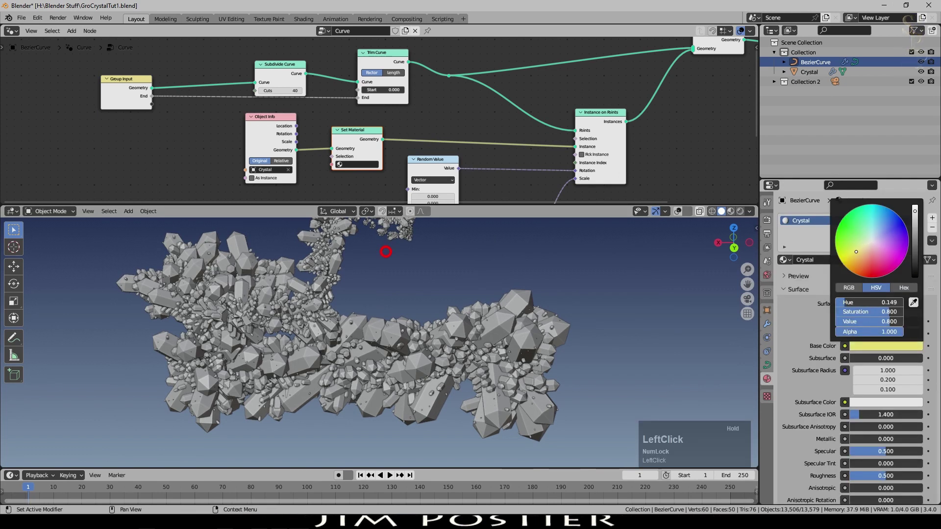